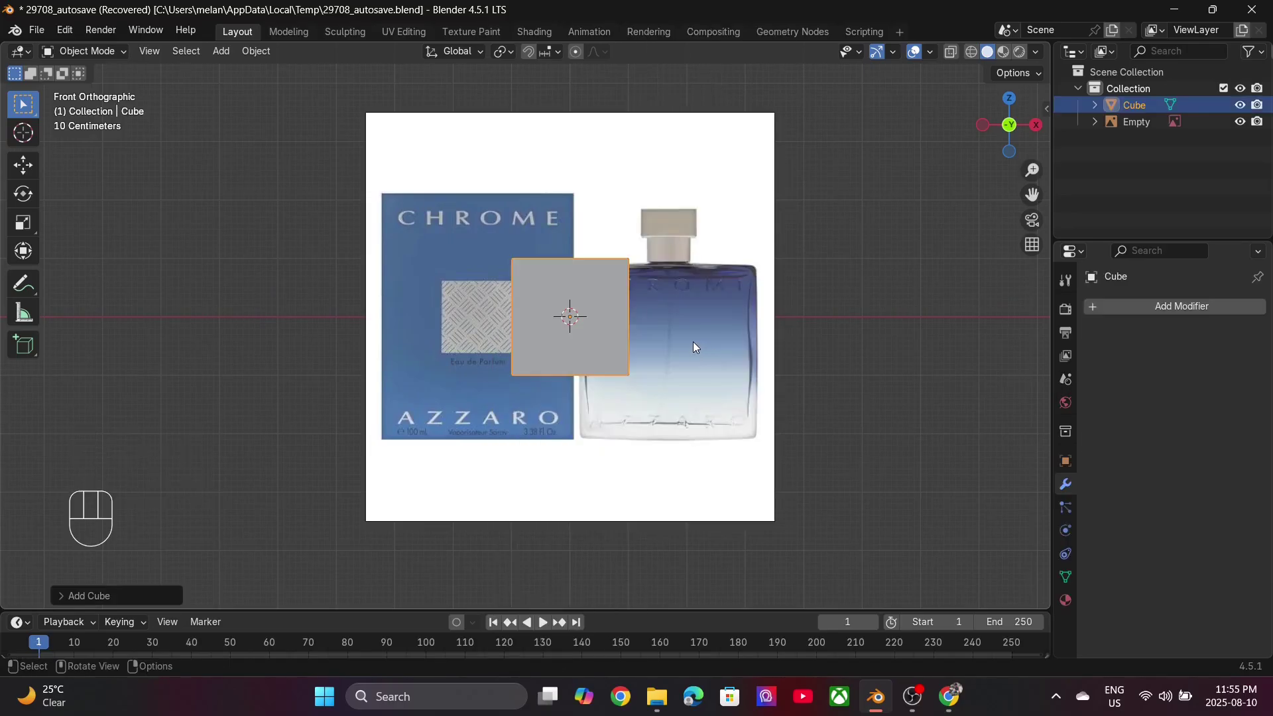
Step: Move and scale the cube to cover the reference bottle body, then scale a section along Y to taper it
{"action": "key", "text": "g"}
{"action": "key", "text": "s"}
{"action": "key", "text": "g"}
{"action": "key", "text": "s"}
{"action": "key", "text": "g"}
{"action": "left_click", "coordinate": [914, 328]}
{"action": "key", "text": "s"}
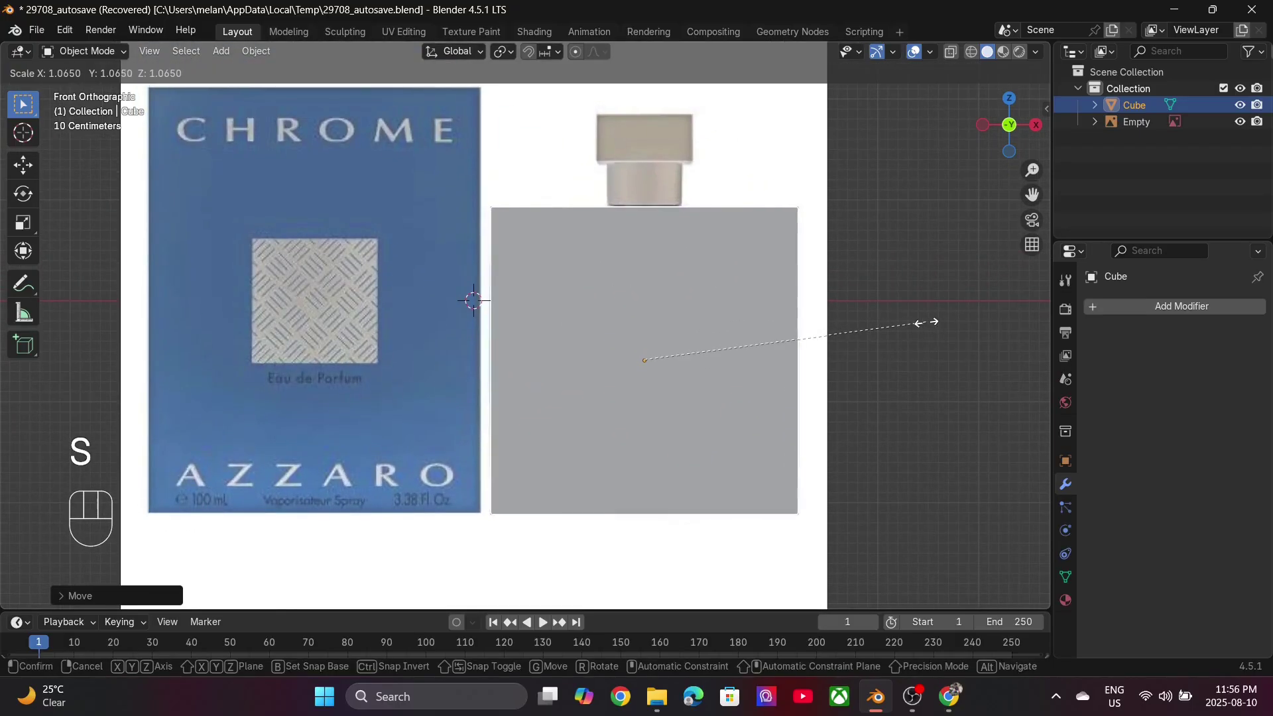
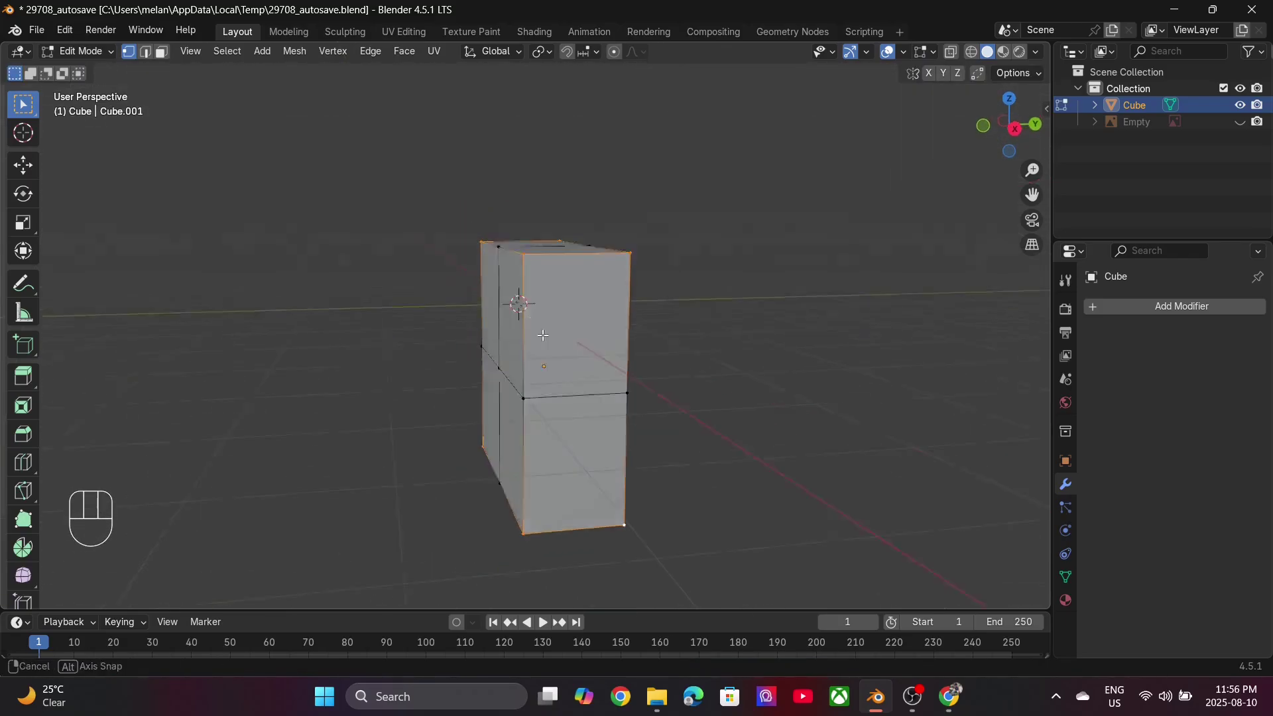
{"action": "key", "text": "s"}
{"action": "key", "text": "y"}
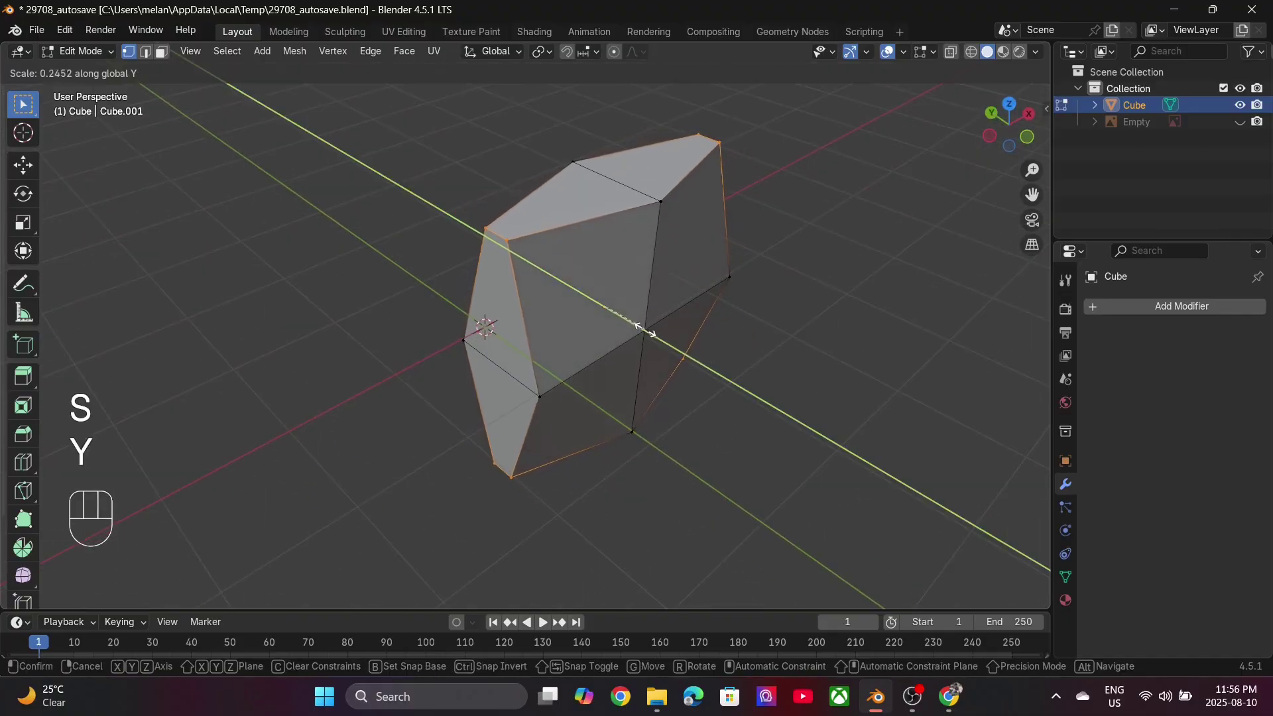
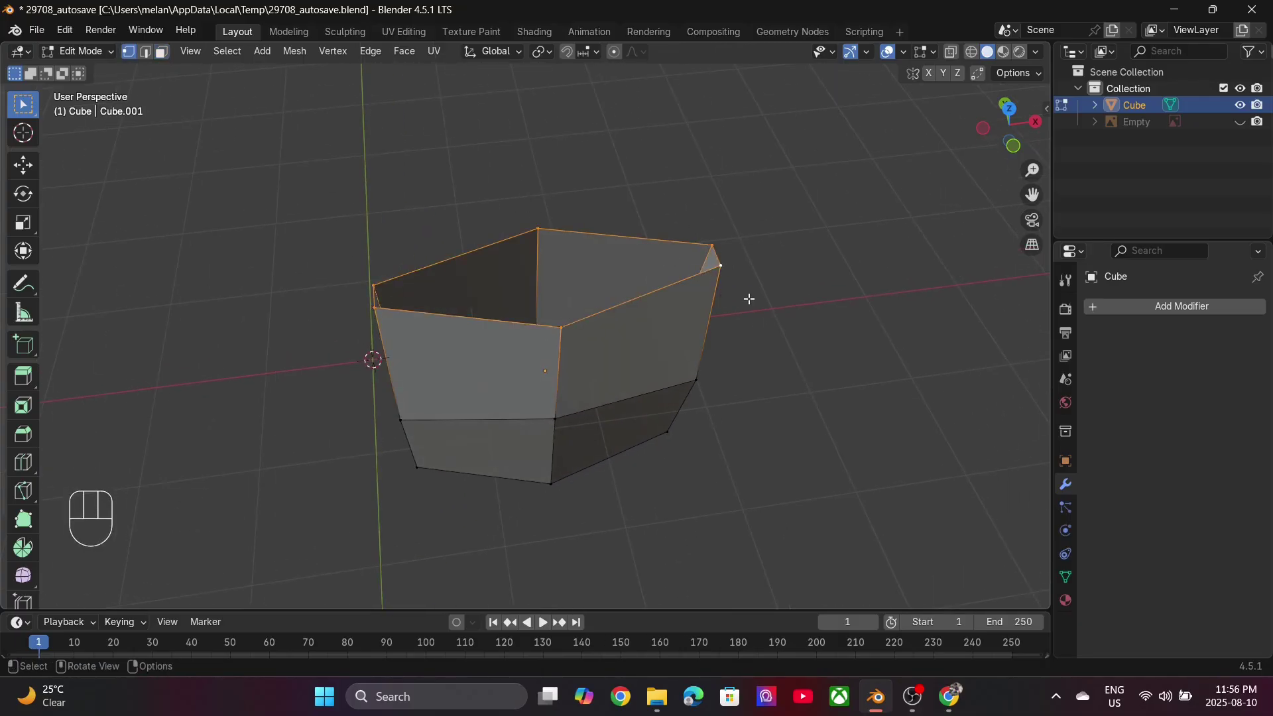
Step: Inset the body's top face and shrink it into a small neck opening sized to the reference in front view
{"action": "key", "text": "e"}
{"action": "key", "text": "s"}
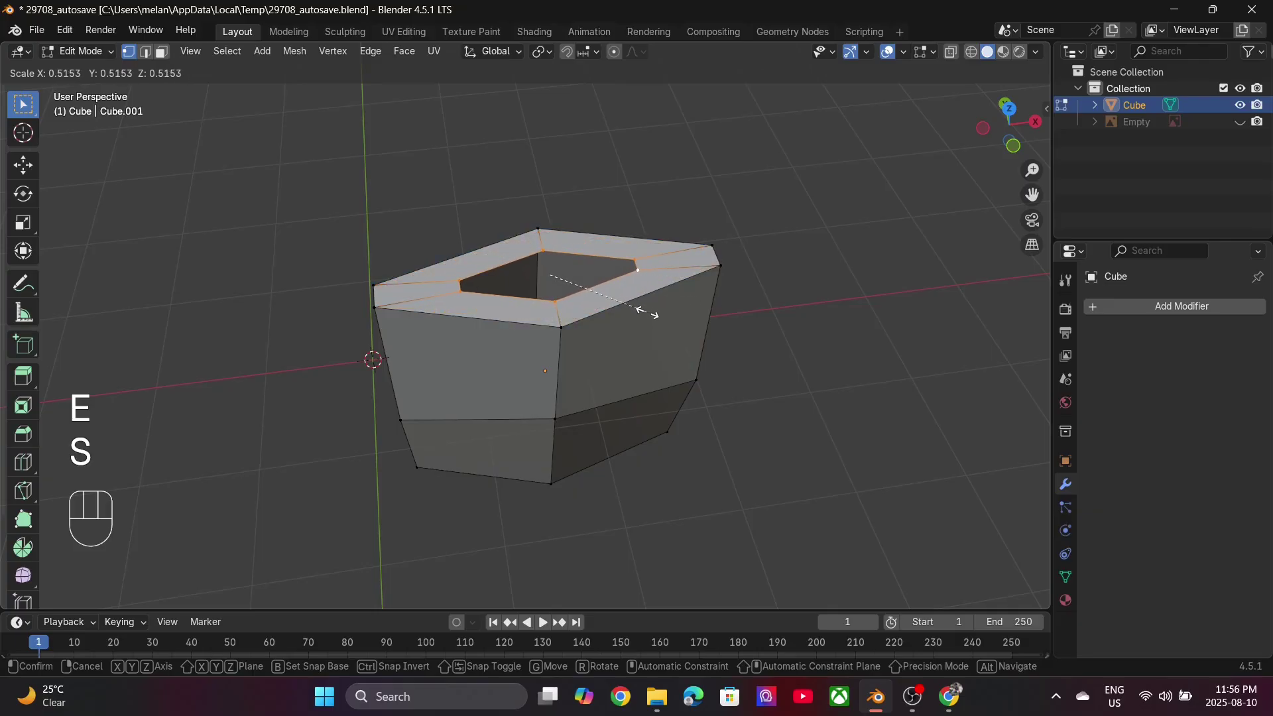
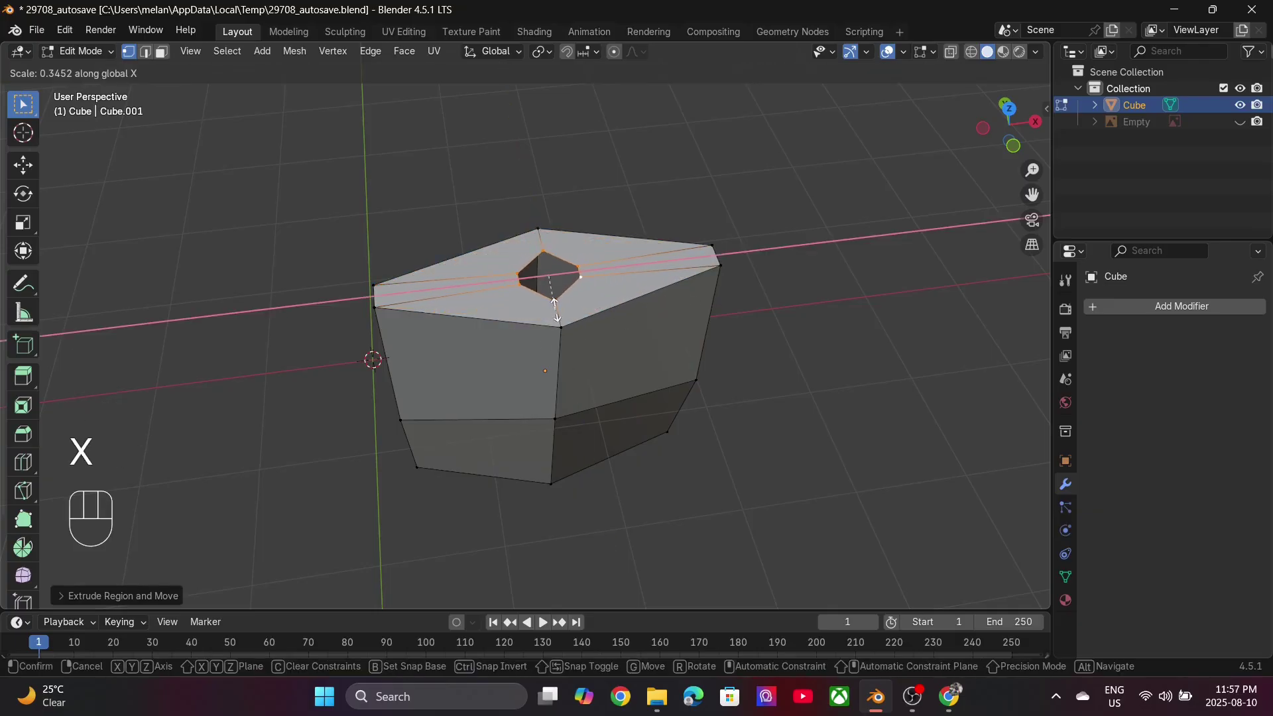
{"action": "left_click", "coordinate": [557, 314]}
{"action": "middle_click", "coordinate": [531, 303]}
{"action": "key", "text": "s"}
{"action": "key", "text": "x"}
{"action": "key", "text": "1"}
{"action": "left_click", "coordinate": [1243, 128]}
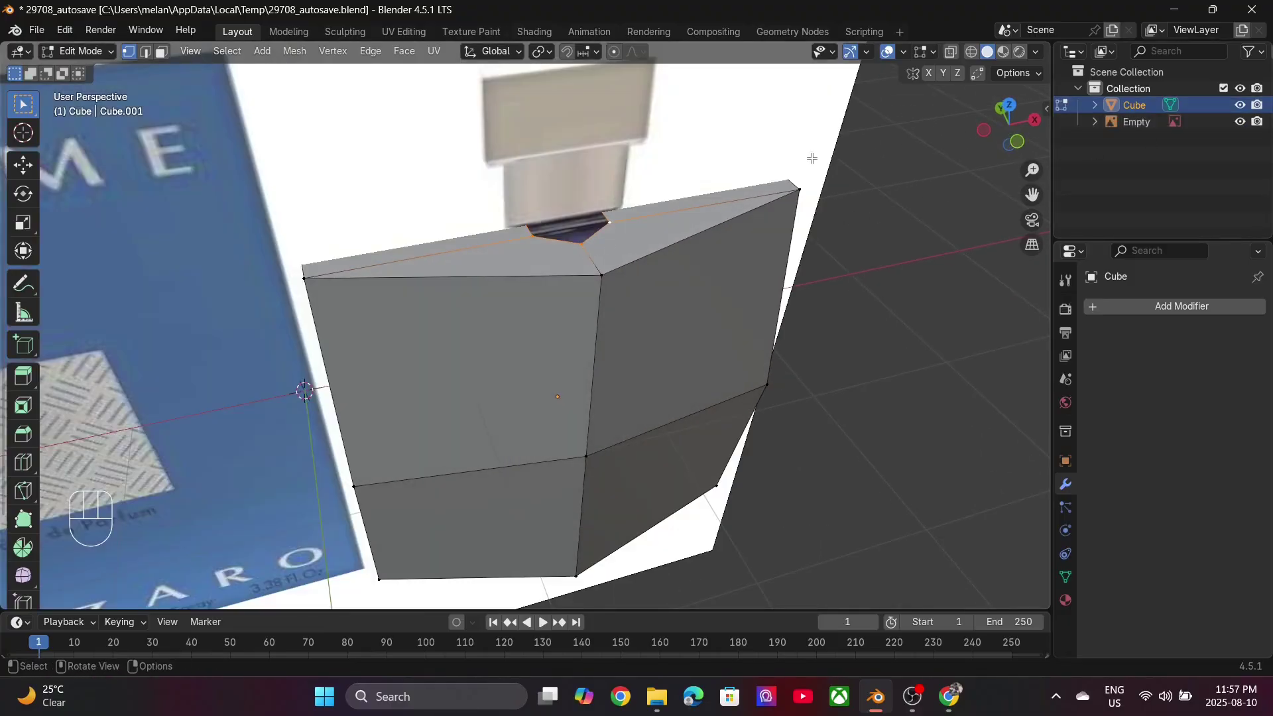
{"action": "key", "text": "s"}
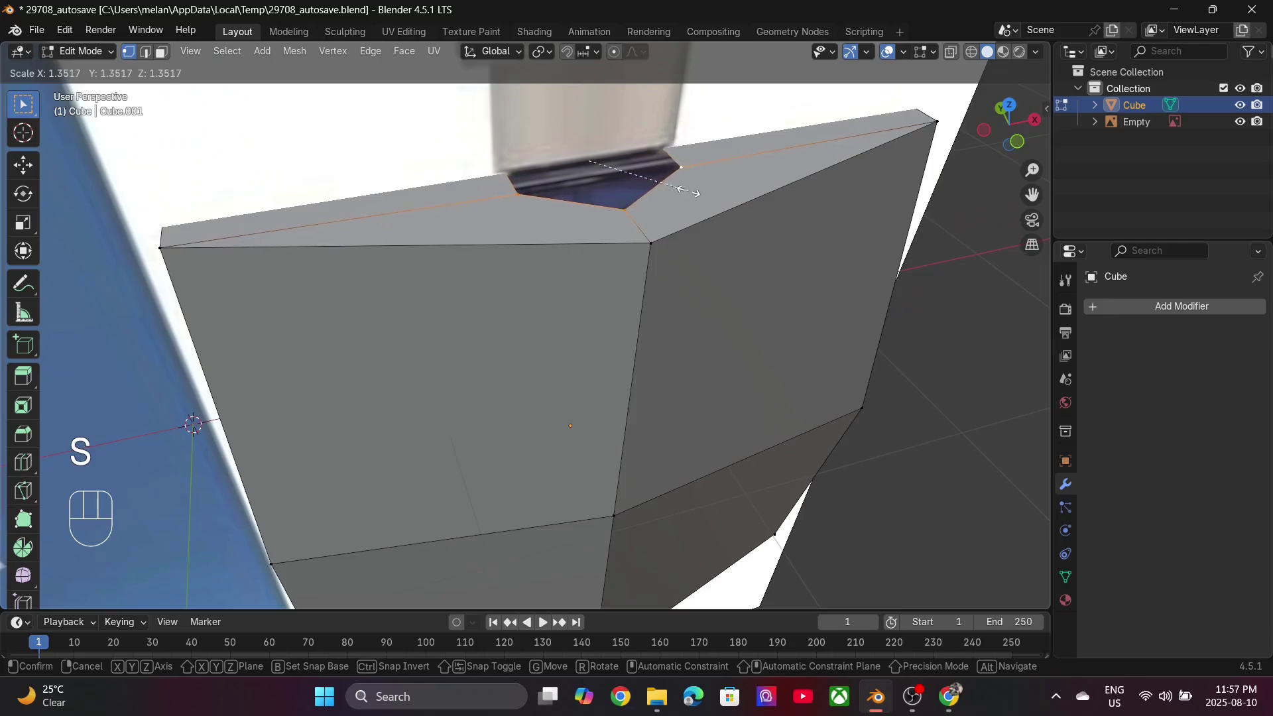
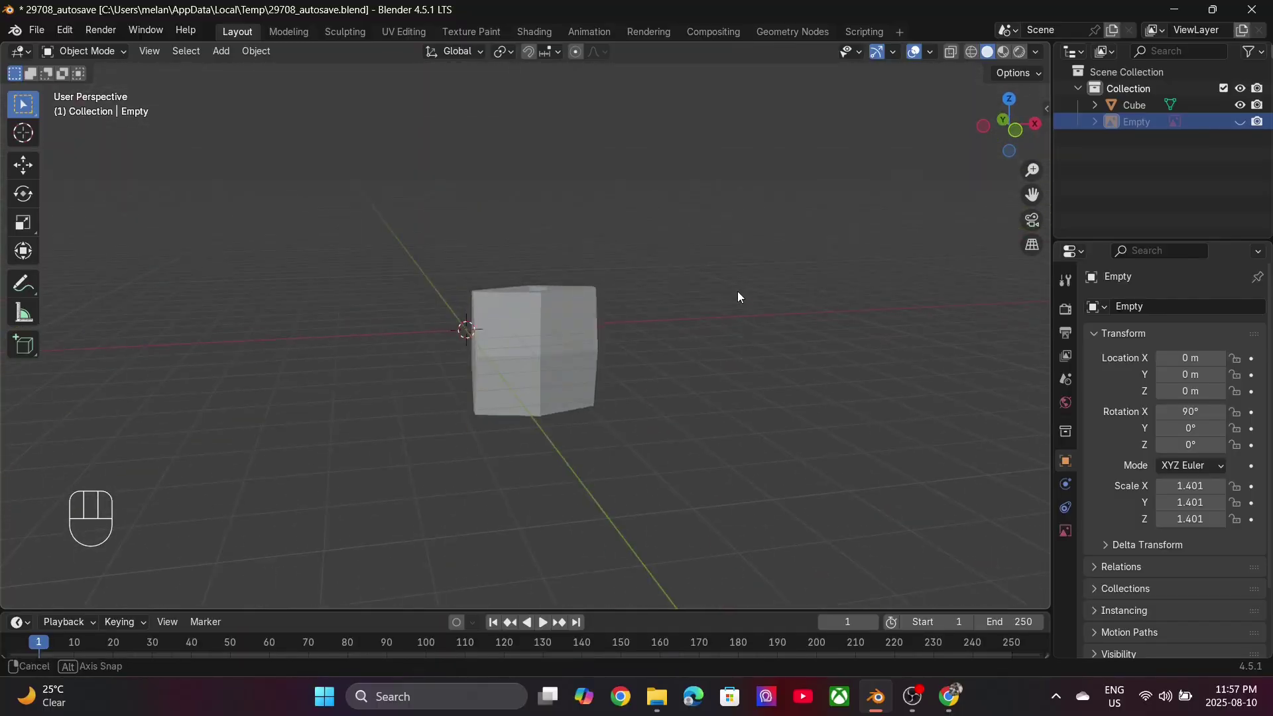
Step: Smooth the bottle body with a Subdivision Surface modifier and Smooth by Angle
{"action": "left_click_drag", "start_coordinate": [640, 306], "coordinate": [665, 418]}
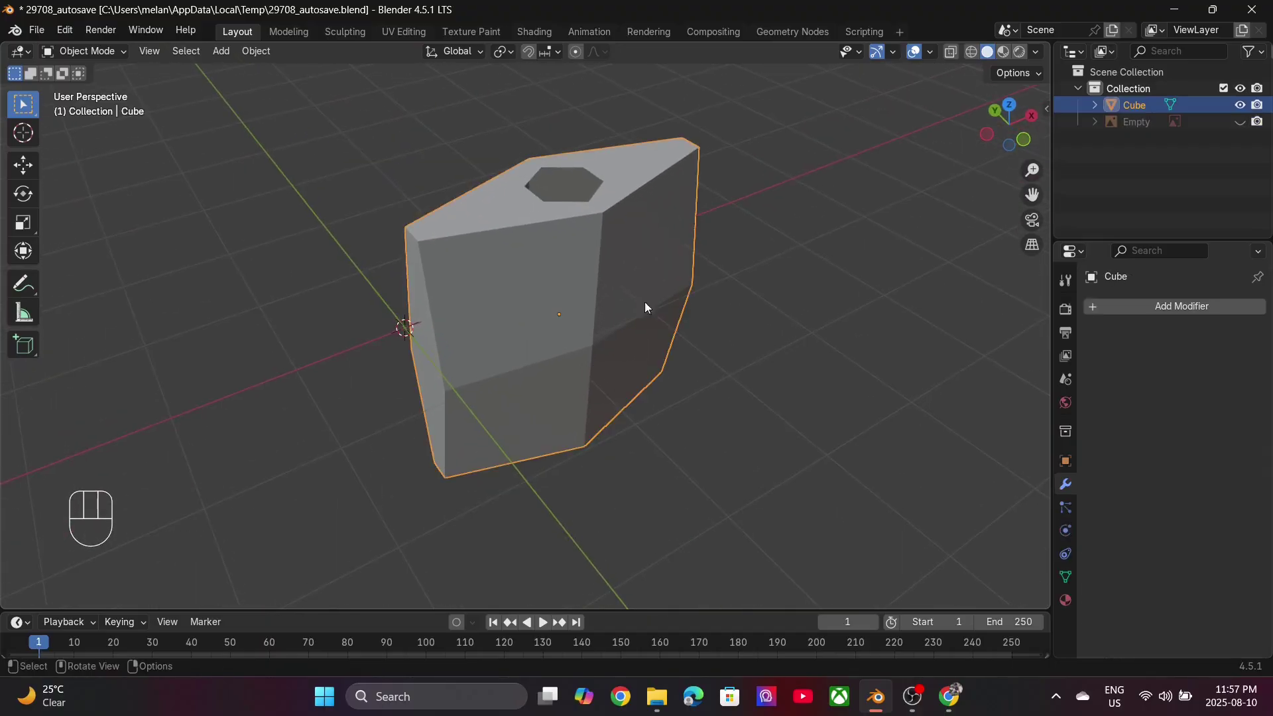
{"action": "left_click_drag", "start_coordinate": [1129, 304], "coordinate": [1006, 359]}
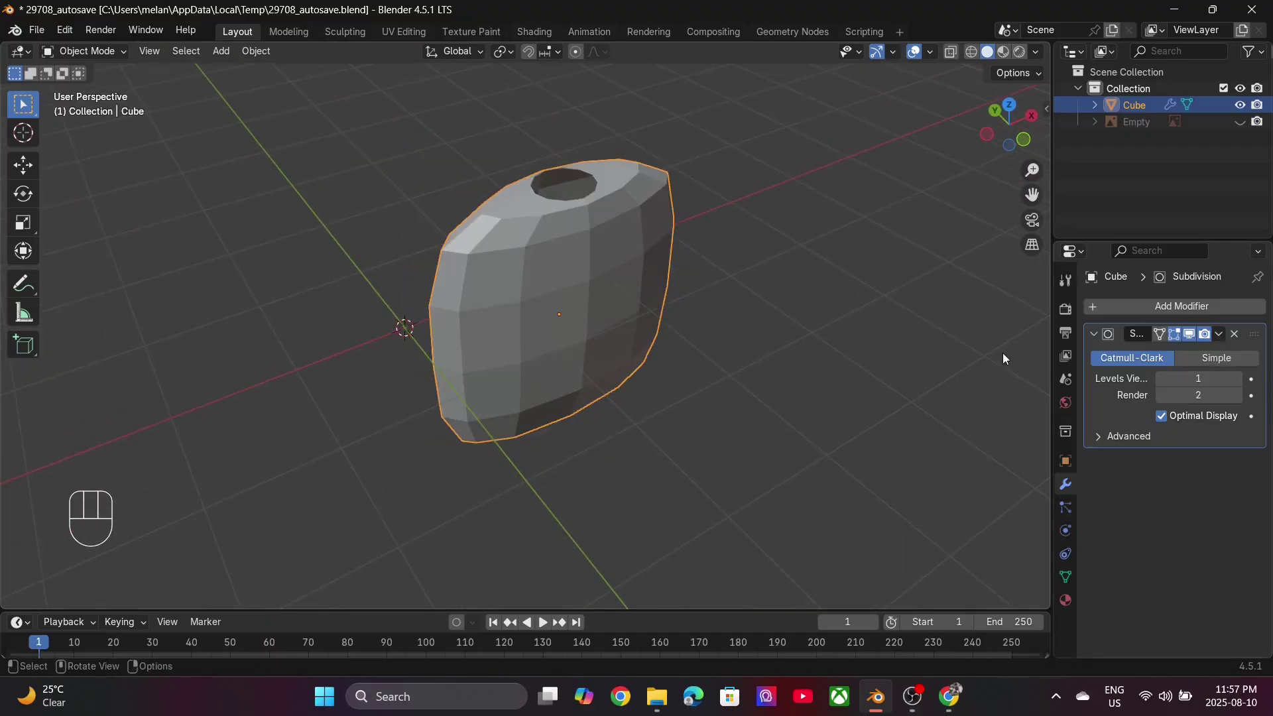
{"action": "left_click_drag", "start_coordinate": [593, 278], "coordinate": [578, 285]}
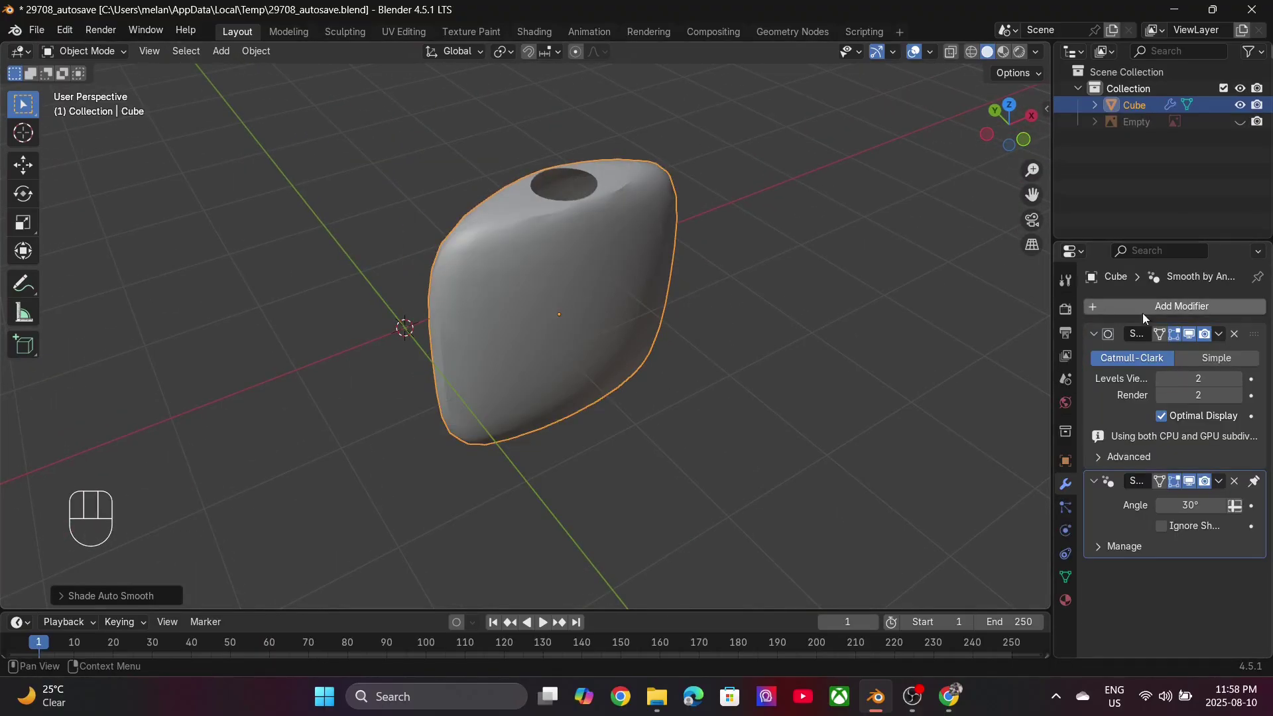
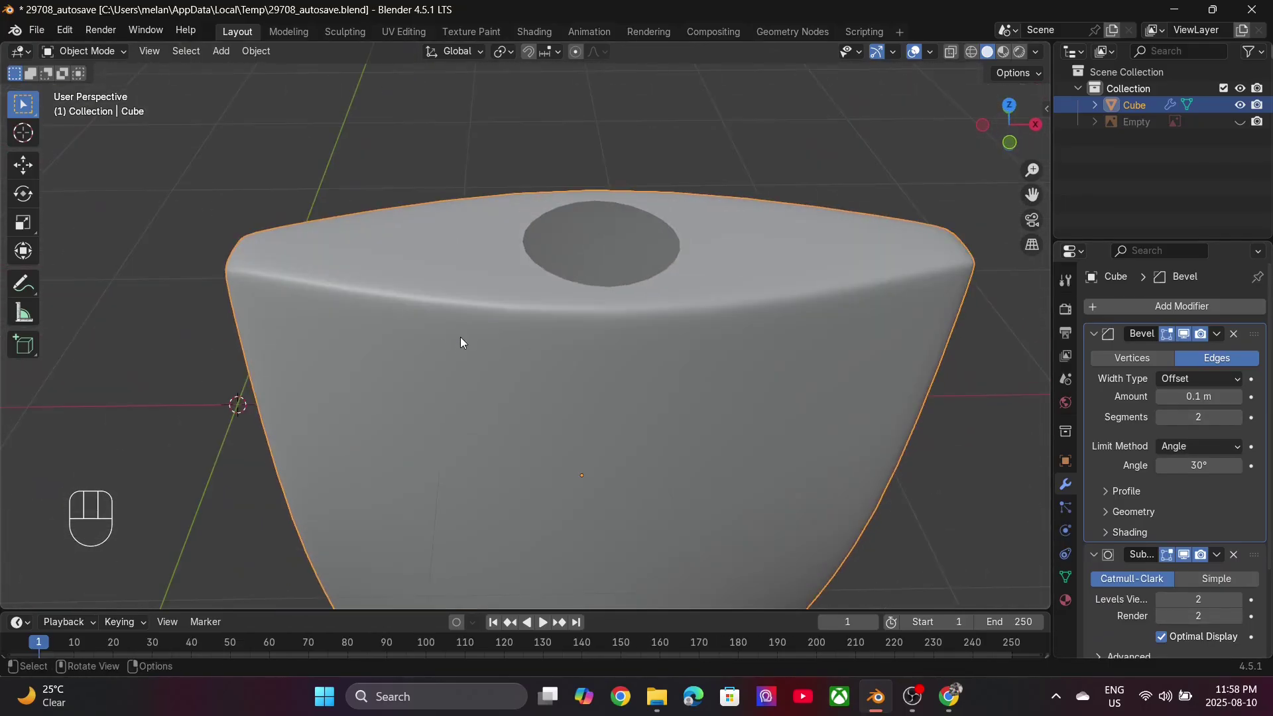
Step: Extrude the top opening upward along Z into a short hollow neck and inspect it
{"action": "key", "text": "Tab"}
{"action": "key", "text": "e"}
{"action": "key", "text": "z"}
{"action": "left_click", "coordinate": [578, 209]}
{"action": "key", "text": "e"}
{"action": "key", "text": "z"}
{"action": "left_click_drag", "start_coordinate": [1153, 306], "coordinate": [1008, 349]}
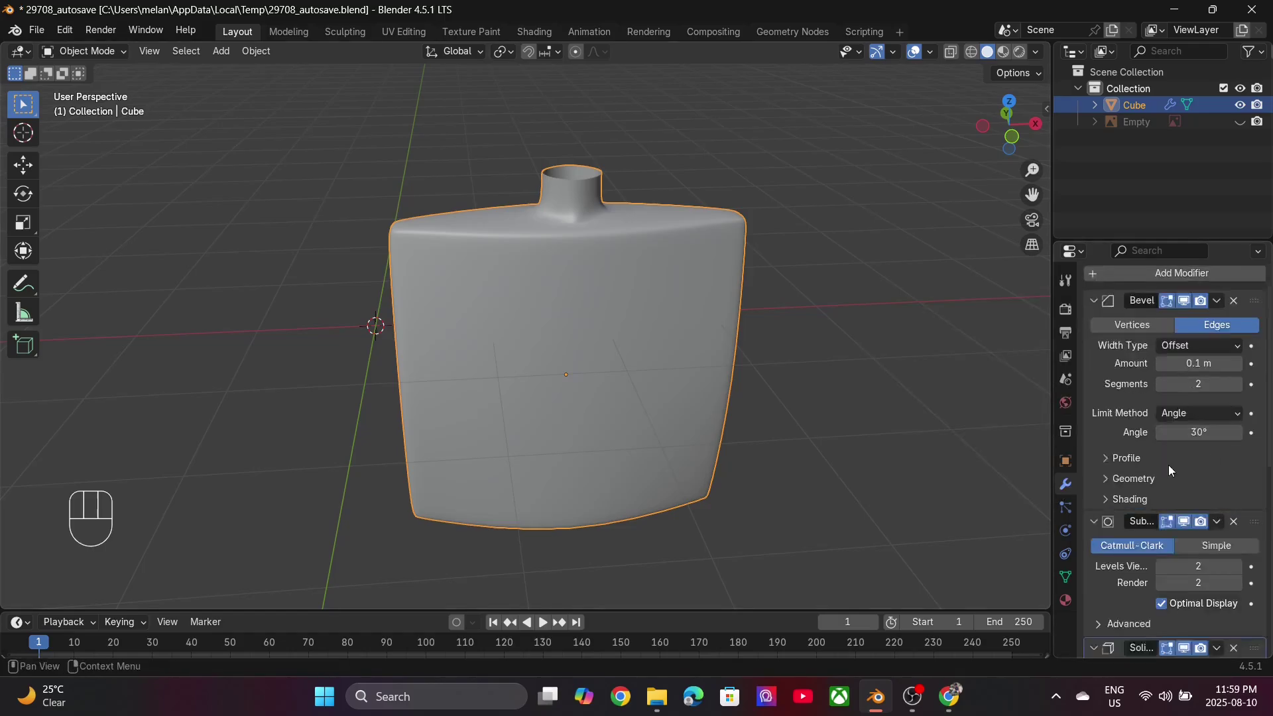
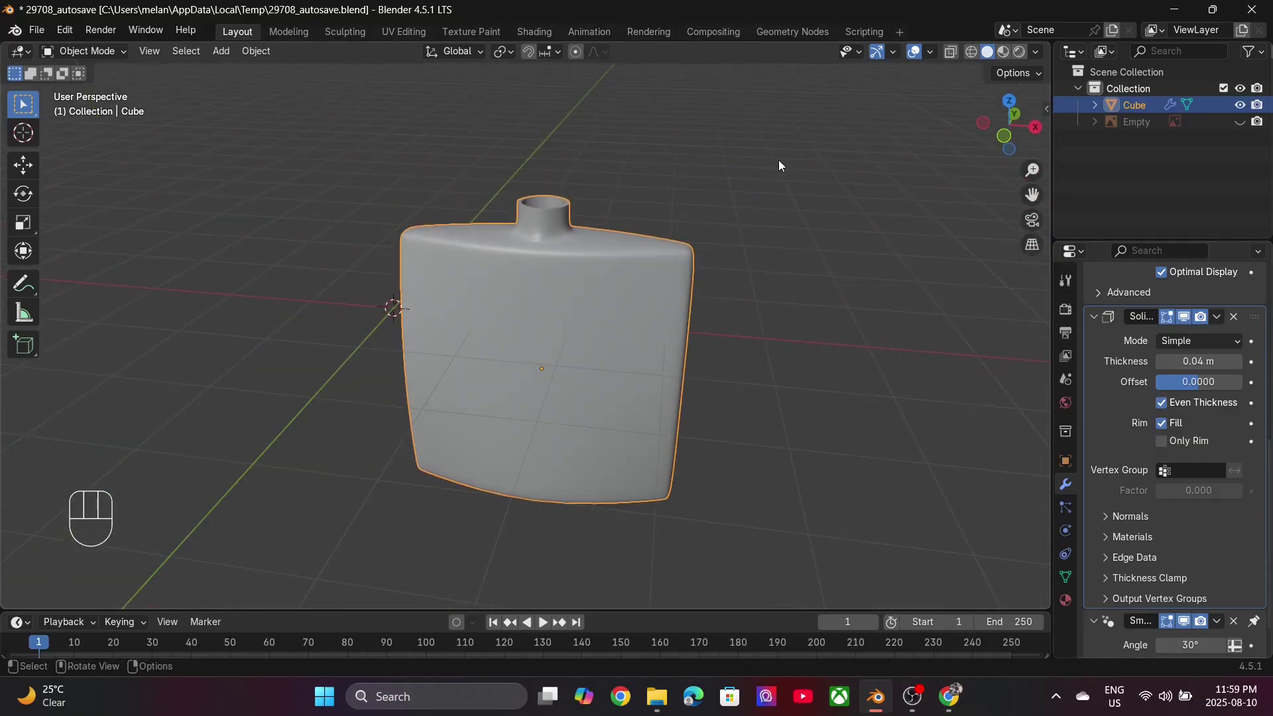
{"action": "left_click_drag", "start_coordinate": [561, 254], "coordinate": [635, 304]}
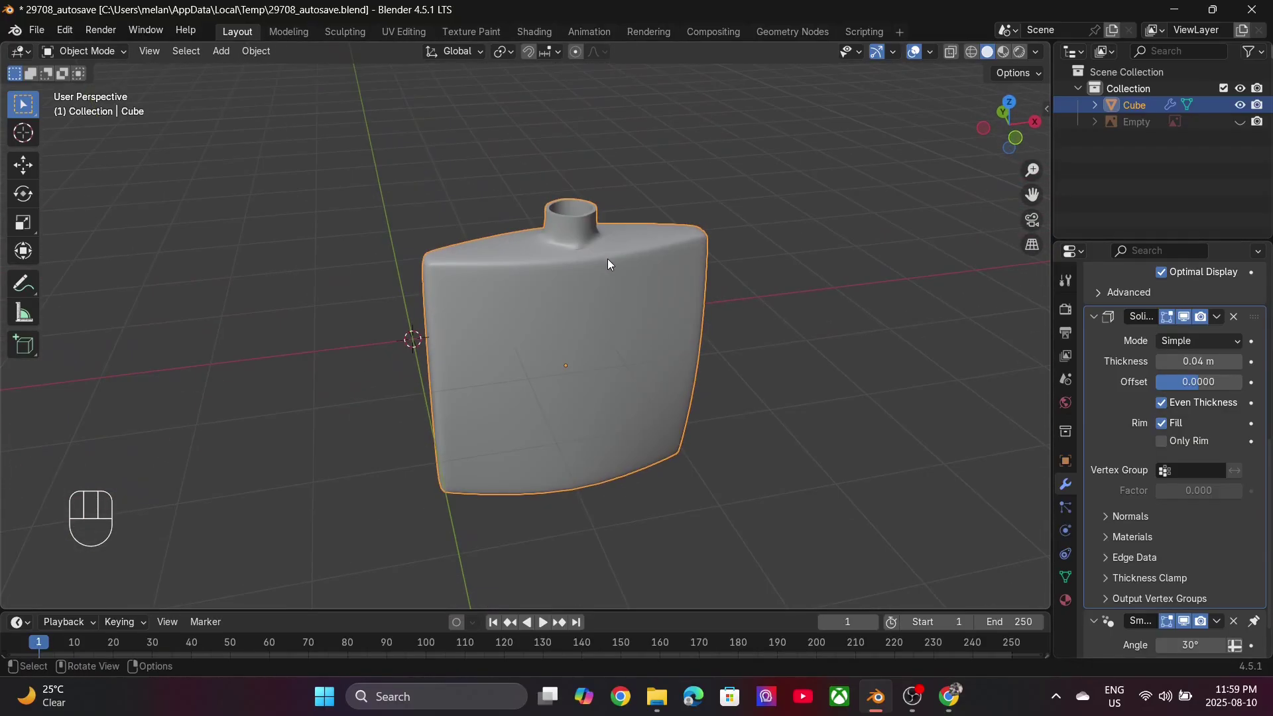
Step: Add a circle mesh and place it, scaled to width, on top of the bottle neck in front view
{"action": "key", "text": "shift+a"}
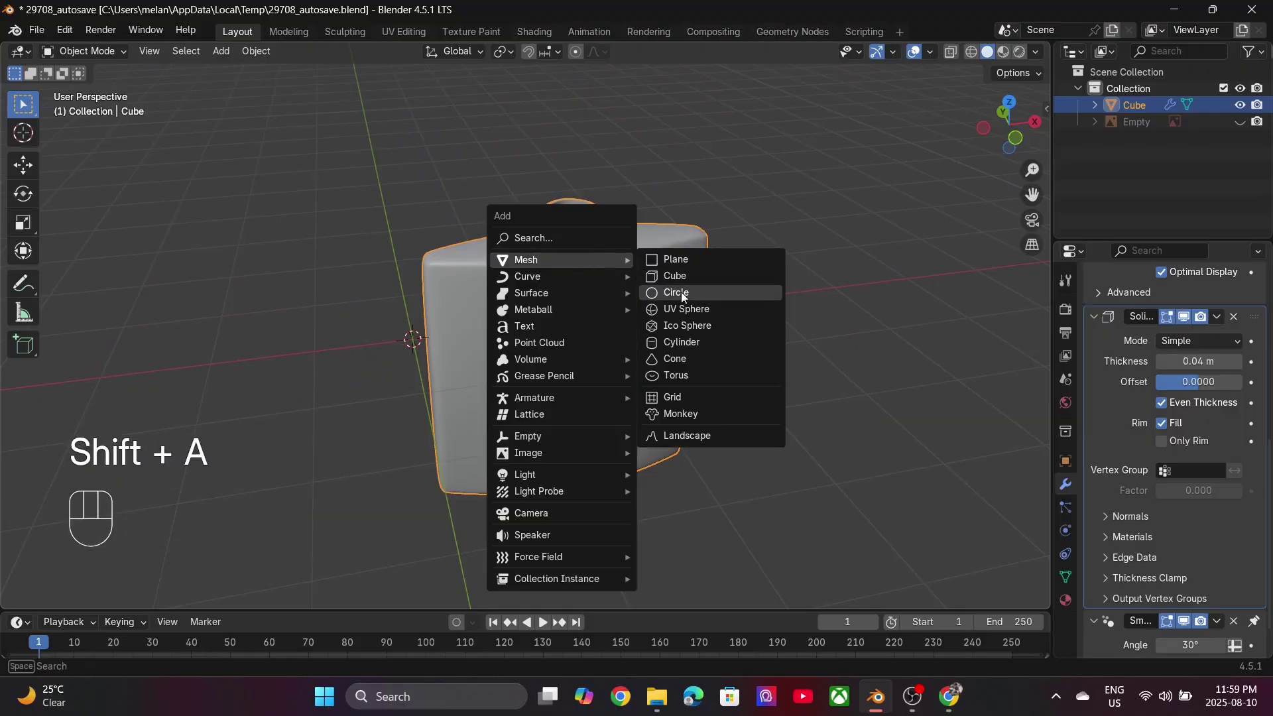
{"action": "key", "text": "KP_7"}
{"action": "key", "text": "s"}
{"action": "left_click", "coordinate": [493, 351]}
{"action": "key", "text": "g"}
{"action": "key", "text": "s"}
{"action": "left_click_drag", "start_coordinate": [633, 326], "coordinate": [630, 202]}
Step: Extrude the circle upward along Z into the nozzle's ringed cap wall, adjusting from top and front views
{"action": "key", "text": "g"}
{"action": "key", "text": "z"}
{"action": "key", "text": "KP_7"}
{"action": "key", "text": "g"}
{"action": "key", "text": "KP_1"}
{"action": "key", "text": "g"}
{"action": "key", "text": "z"}
{"action": "key", "text": "g"}
{"action": "key", "text": "z"}
{"action": "key", "text": "Tab"}
{"action": "key", "text": "e"}
{"action": "key", "text": "z"}
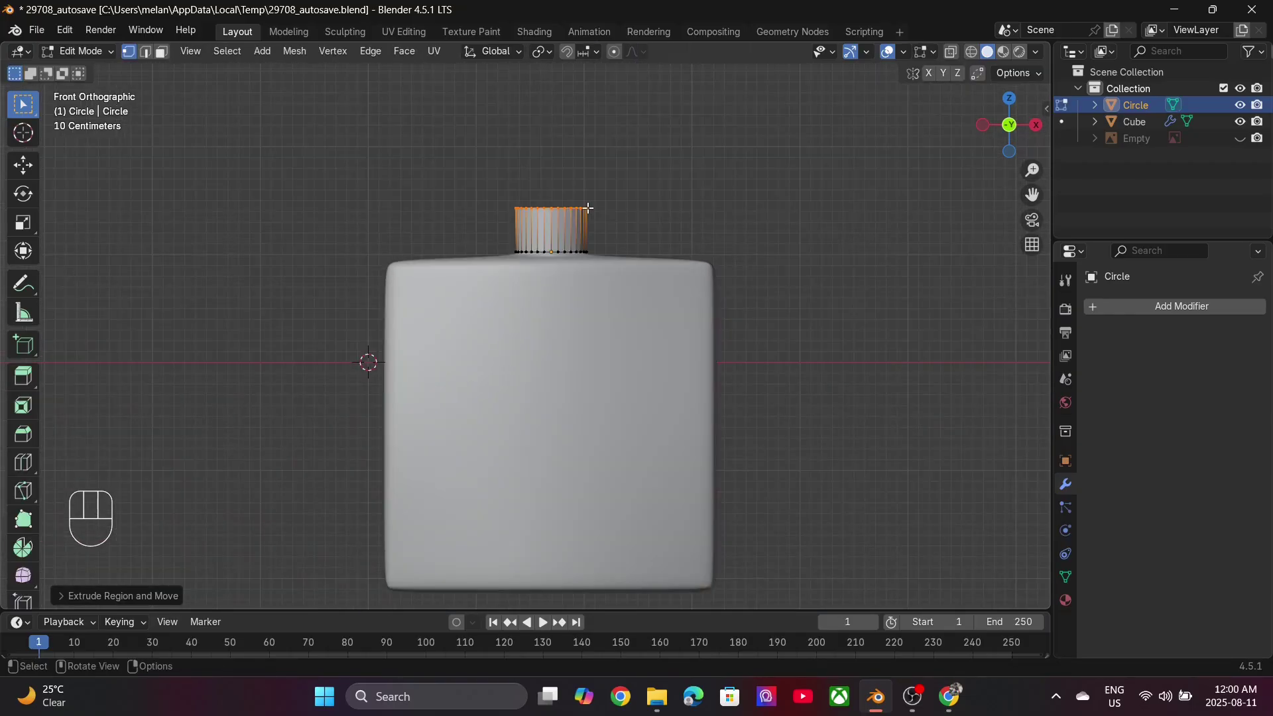
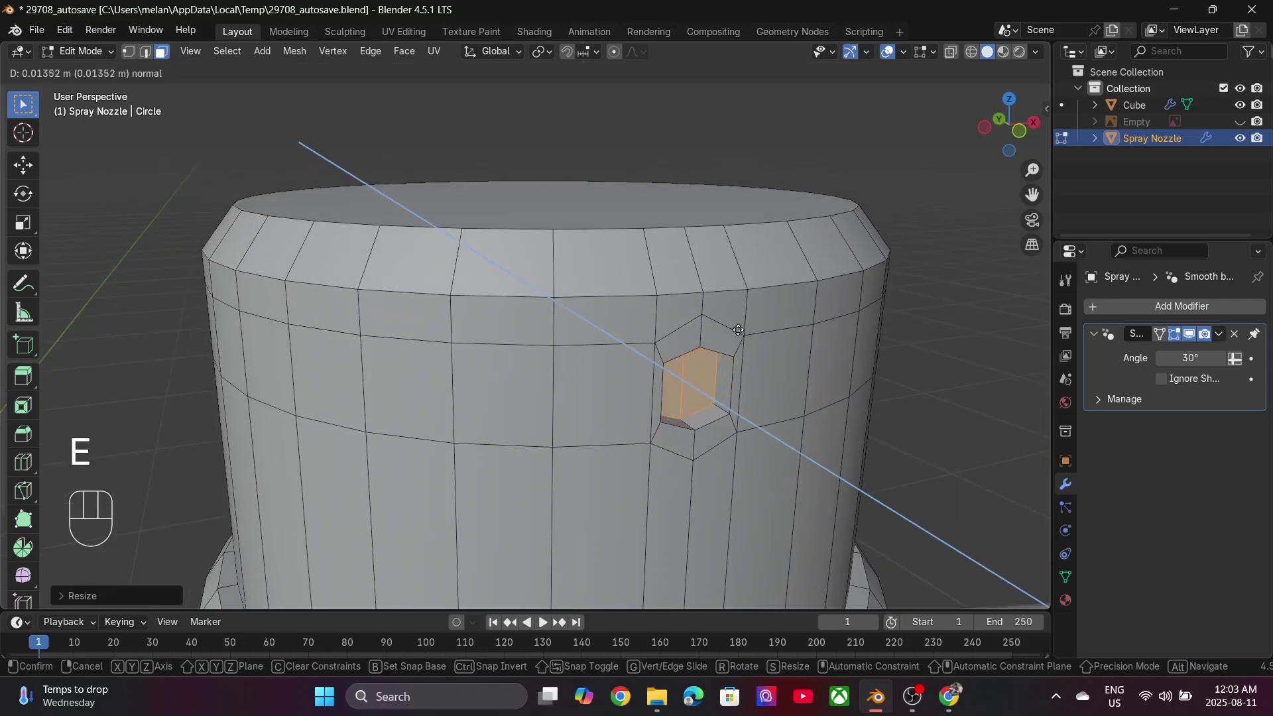
Step: Inset a side face of the nozzle and push it inward to form the recessed spray hole
{"action": "left_click", "coordinate": [726, 323]}
{"action": "middle_click", "coordinate": [699, 310]}
{"action": "key", "text": "i"}
{"action": "left_click", "coordinate": [759, 291]}
{"action": "key", "text": "e"}
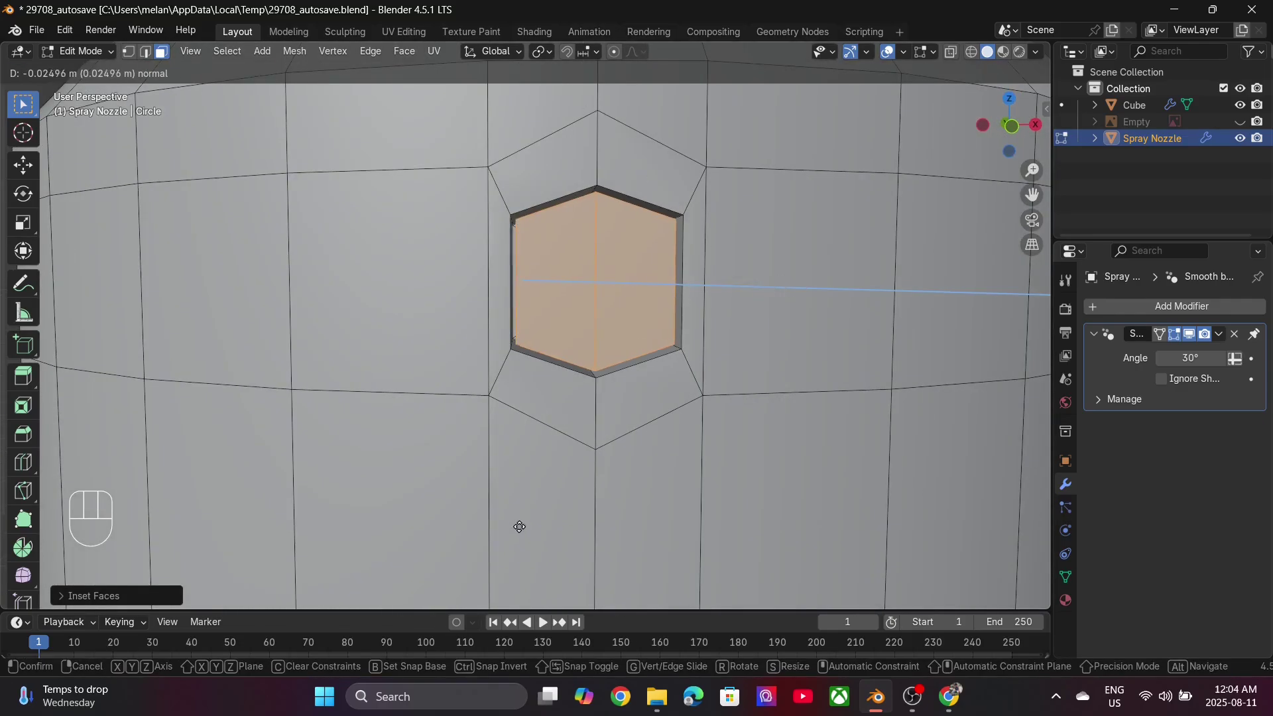
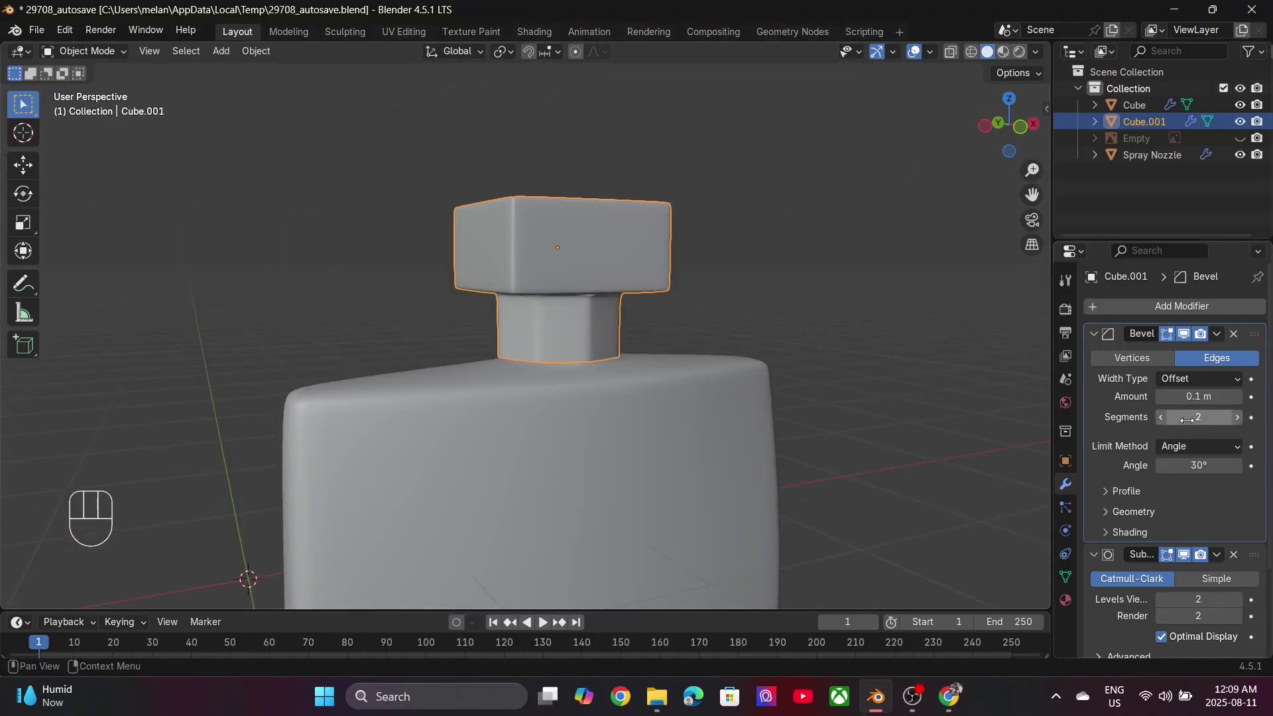
{"action": "middle_click", "coordinate": [556, 235]}
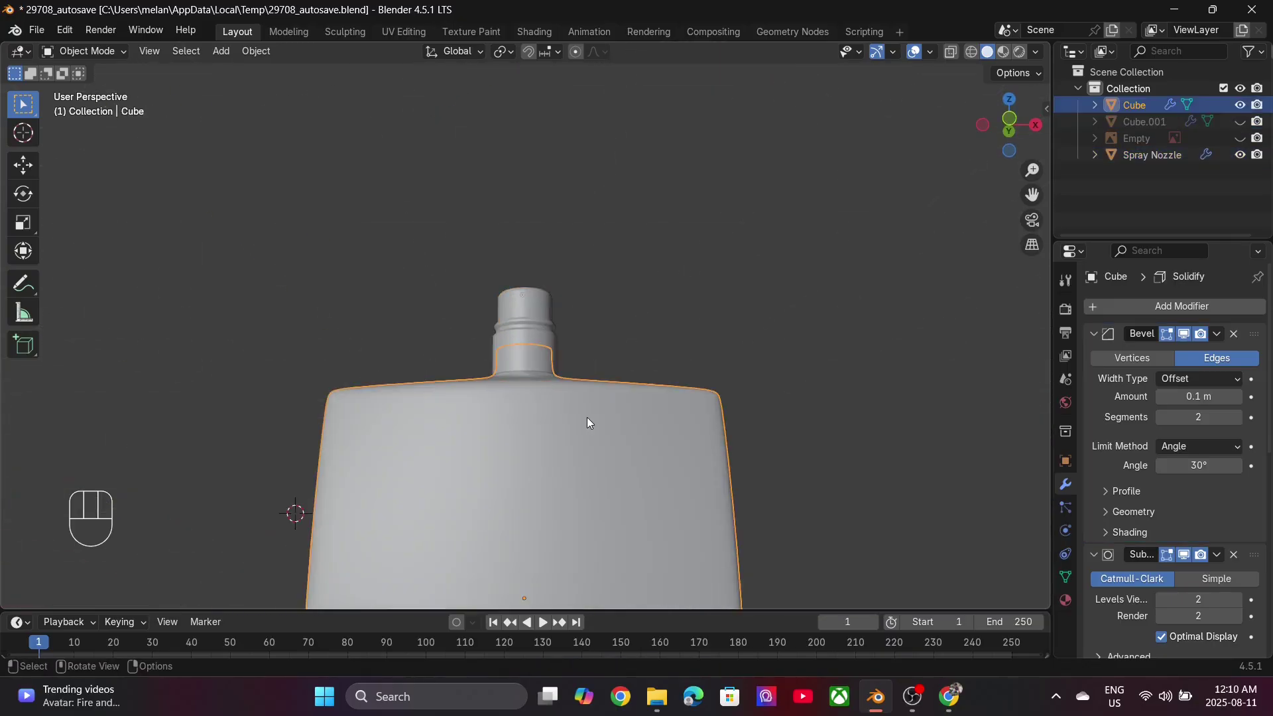
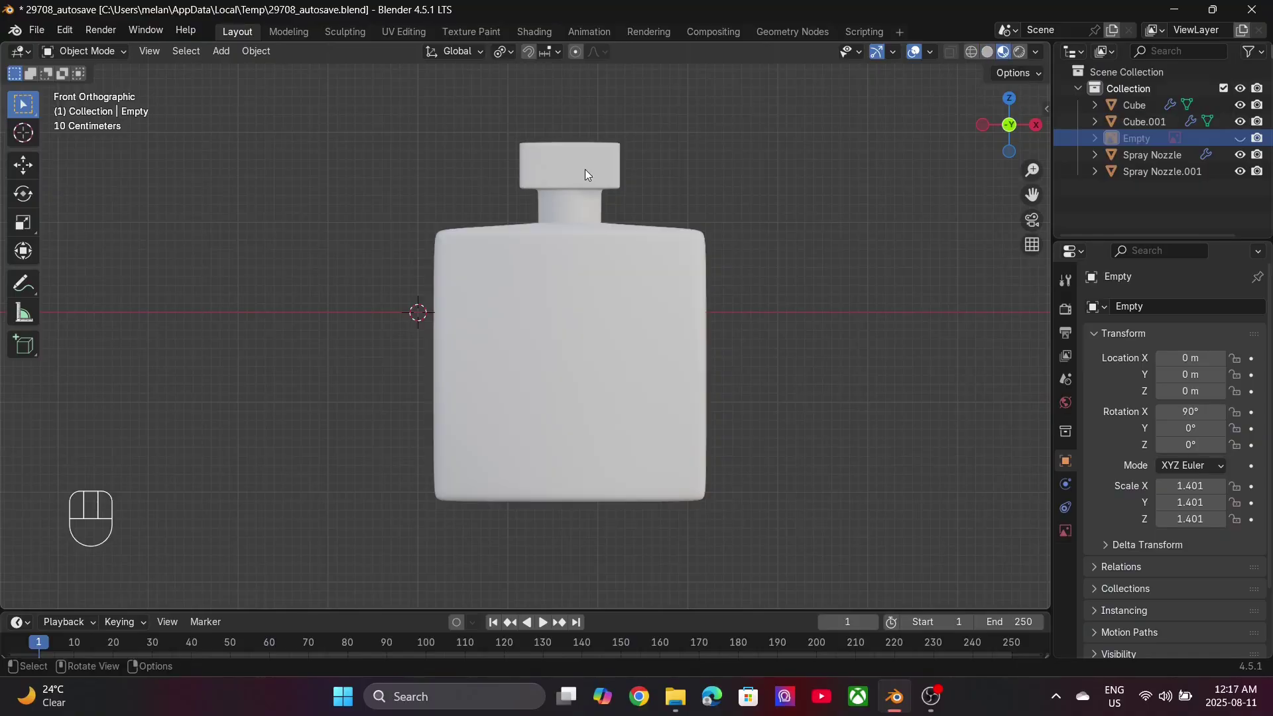
Step: Select the cap (Cube.001) and start a new material for it in Material Properties
{"action": "left_click", "coordinate": [590, 176]}
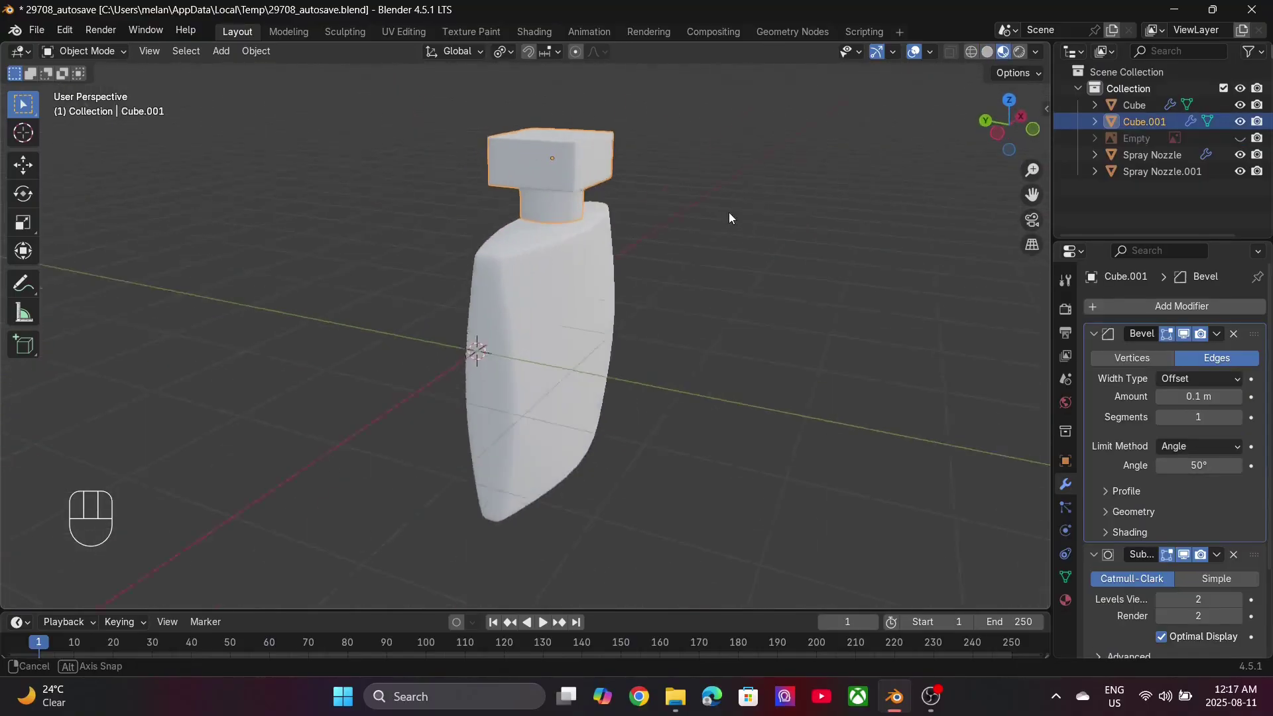
{"action": "left_click", "coordinate": [1073, 604]}
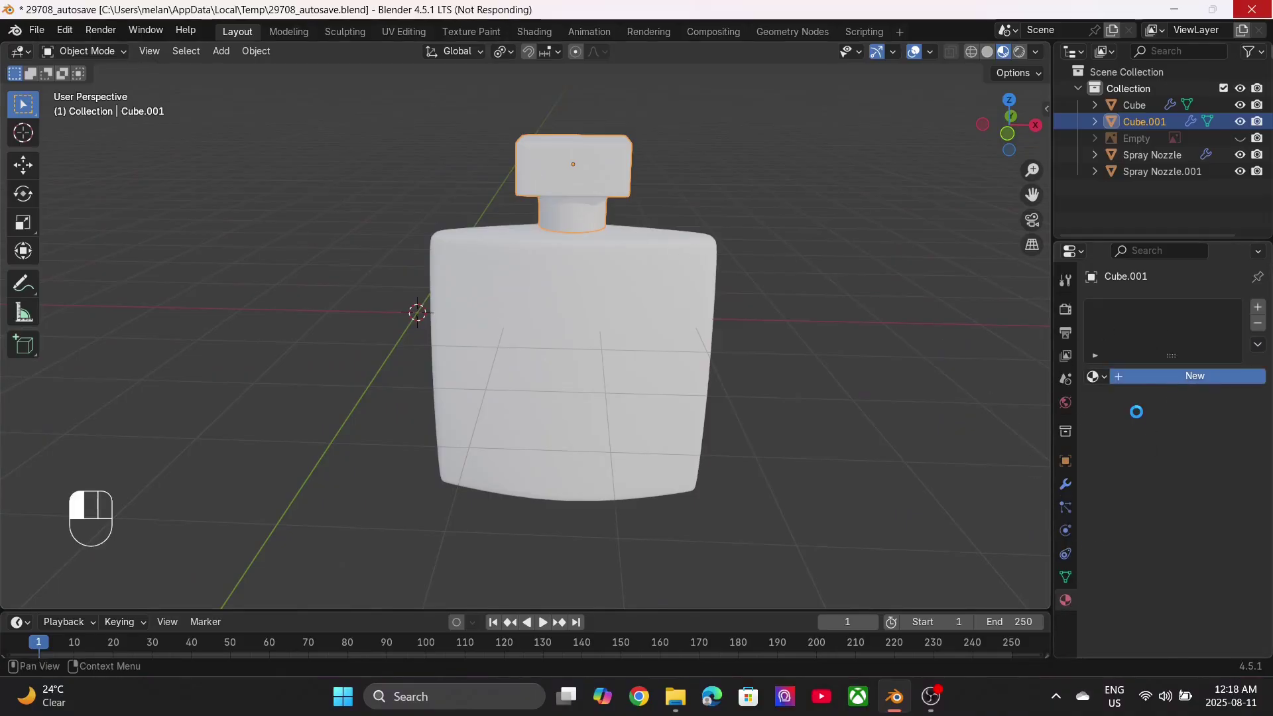
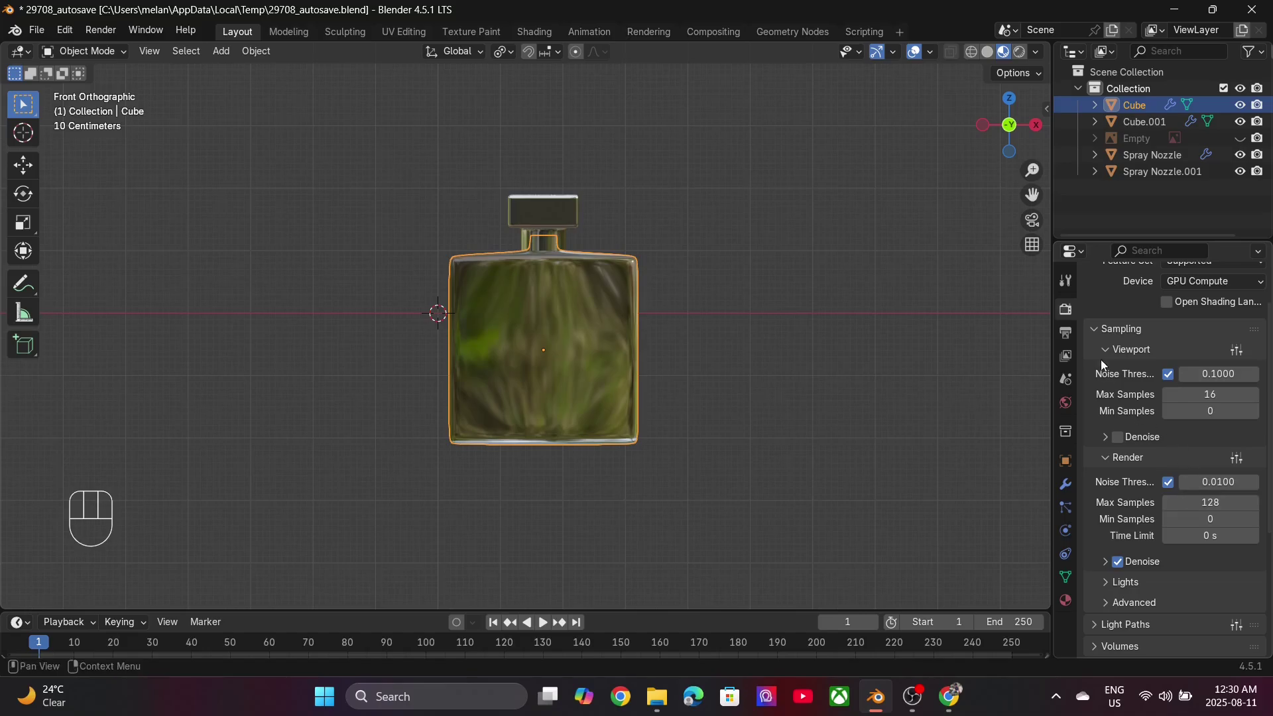
Step: Set output image Compression to 0%, enable Film Transparent, and preview the bottle in Rendered shading
{"action": "left_click", "coordinate": [1069, 337]}
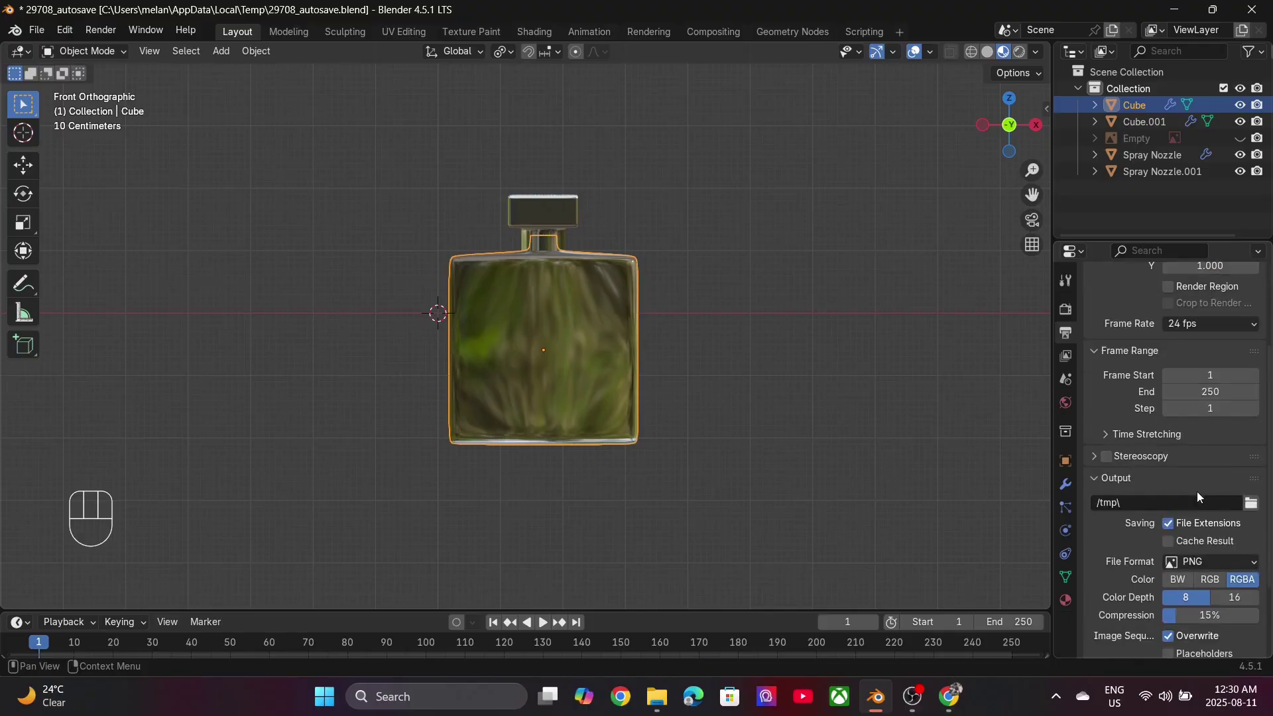
{"action": "left_click_drag", "start_coordinate": [1193, 519], "coordinate": [1119, 519]}
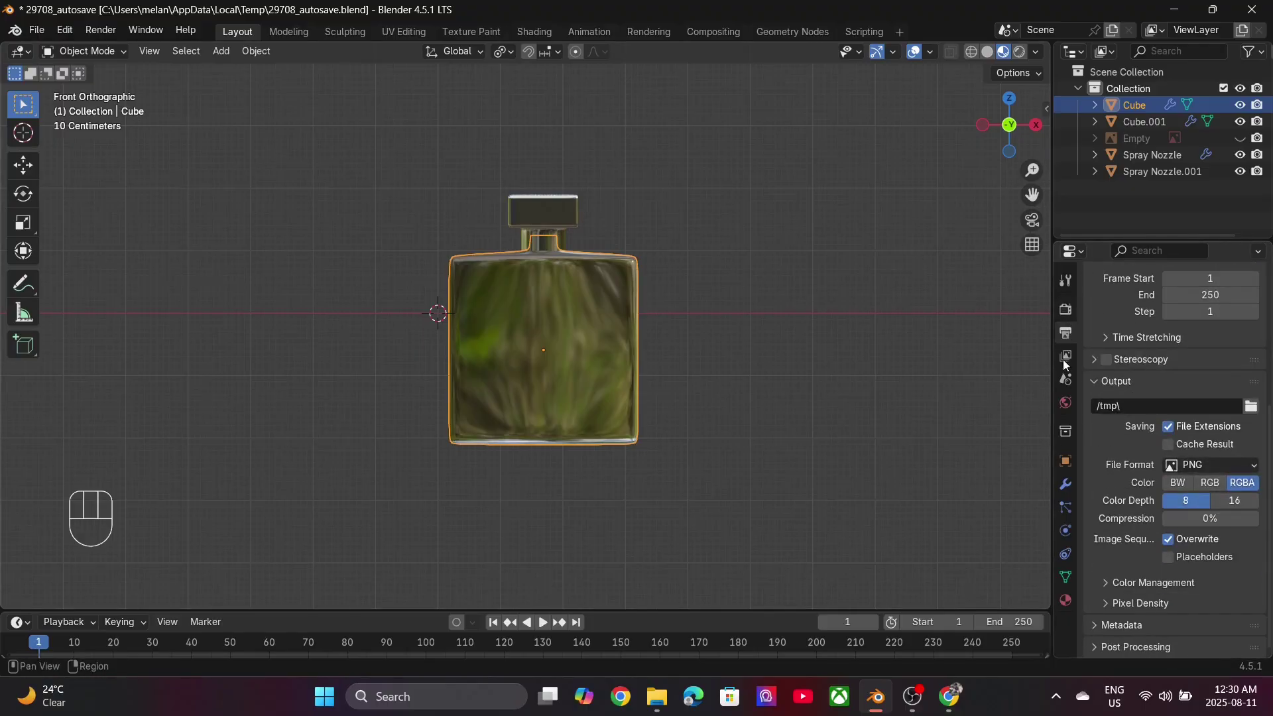
{"action": "left_click", "coordinate": [1119, 546]}
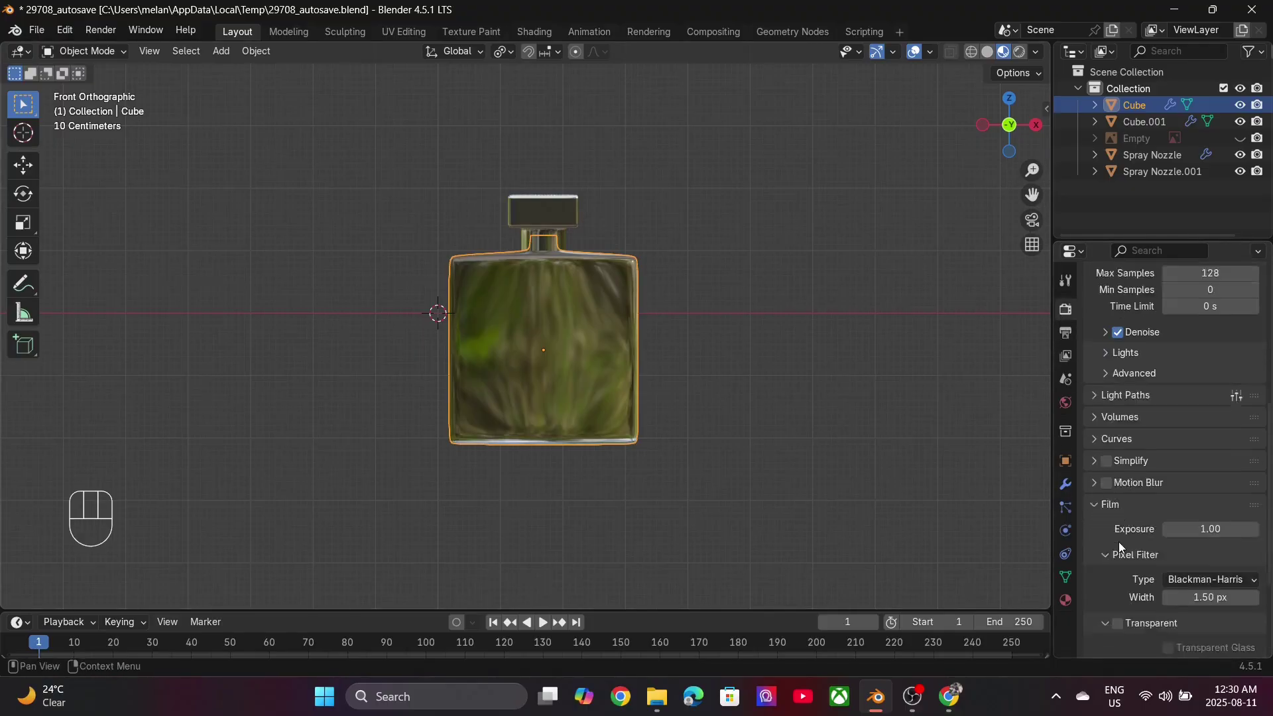
{"action": "left_click", "coordinate": [1123, 536]}
{"action": "left_click", "coordinate": [1110, 527]}
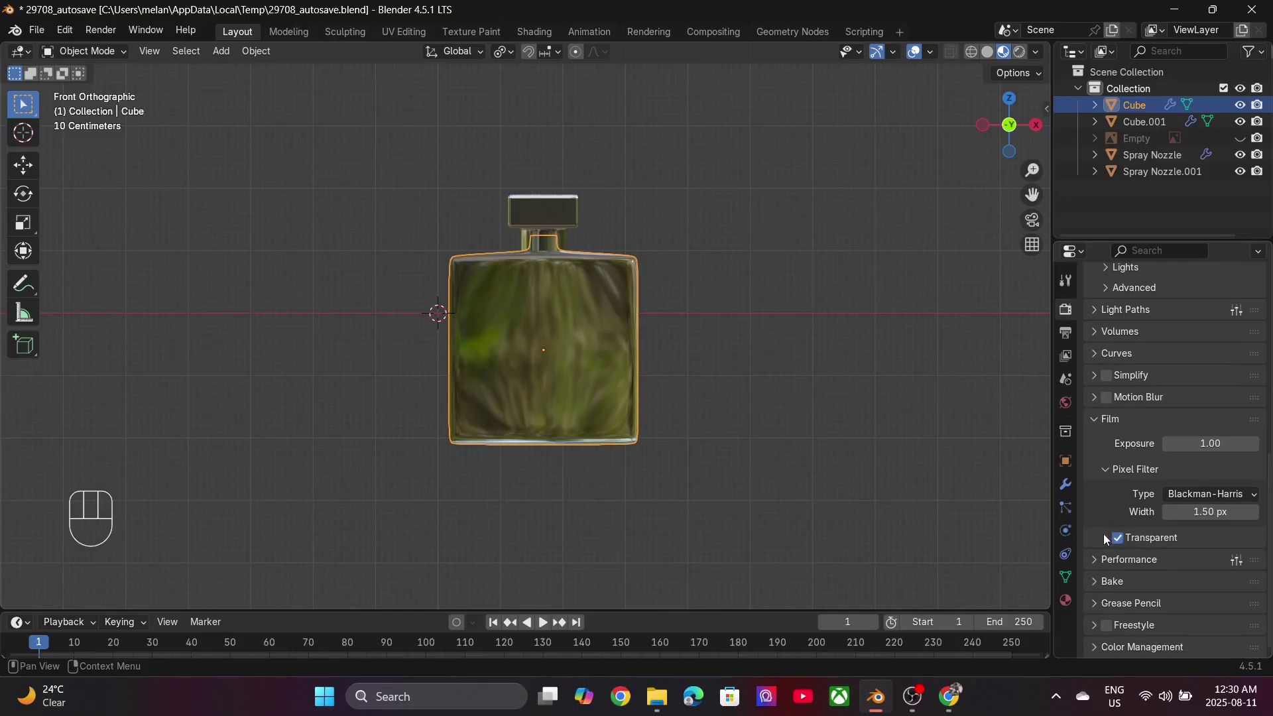
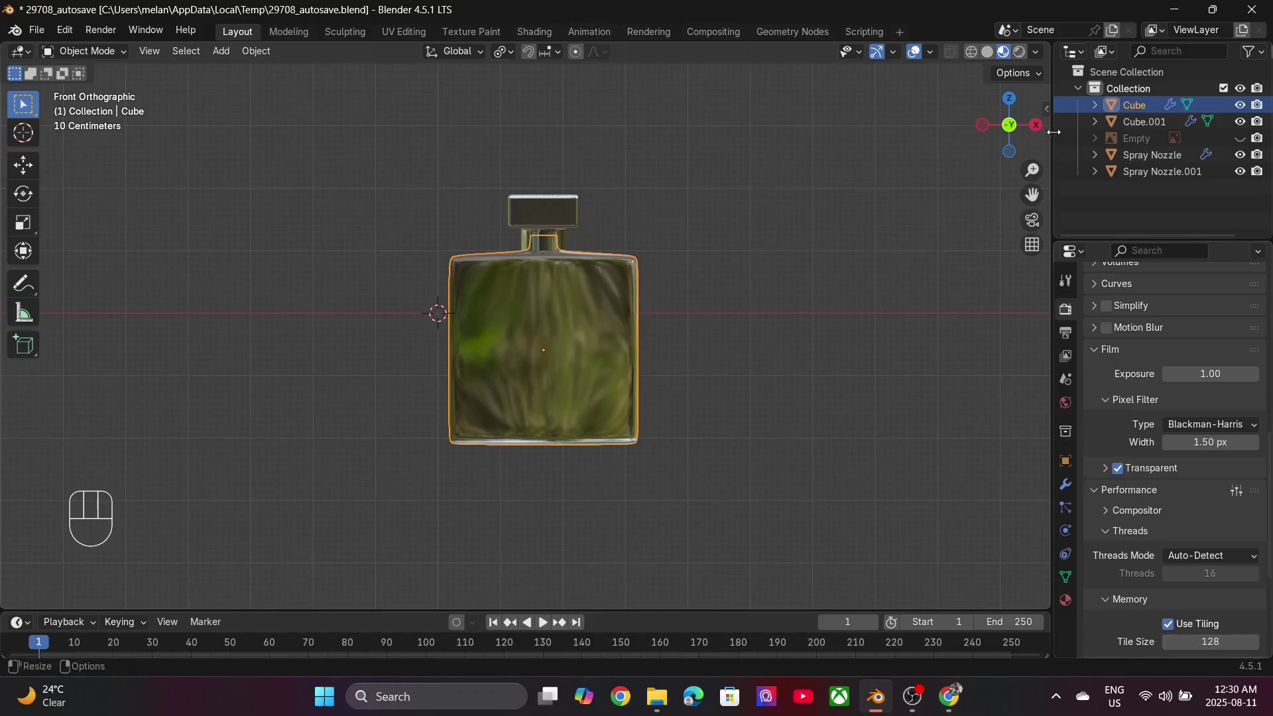
{"action": "left_click", "coordinate": [615, 245]}
Step: Set the World colour to an Environment Texture and load the studio_small HDRI file
{"action": "left_click", "coordinate": [1070, 417]}
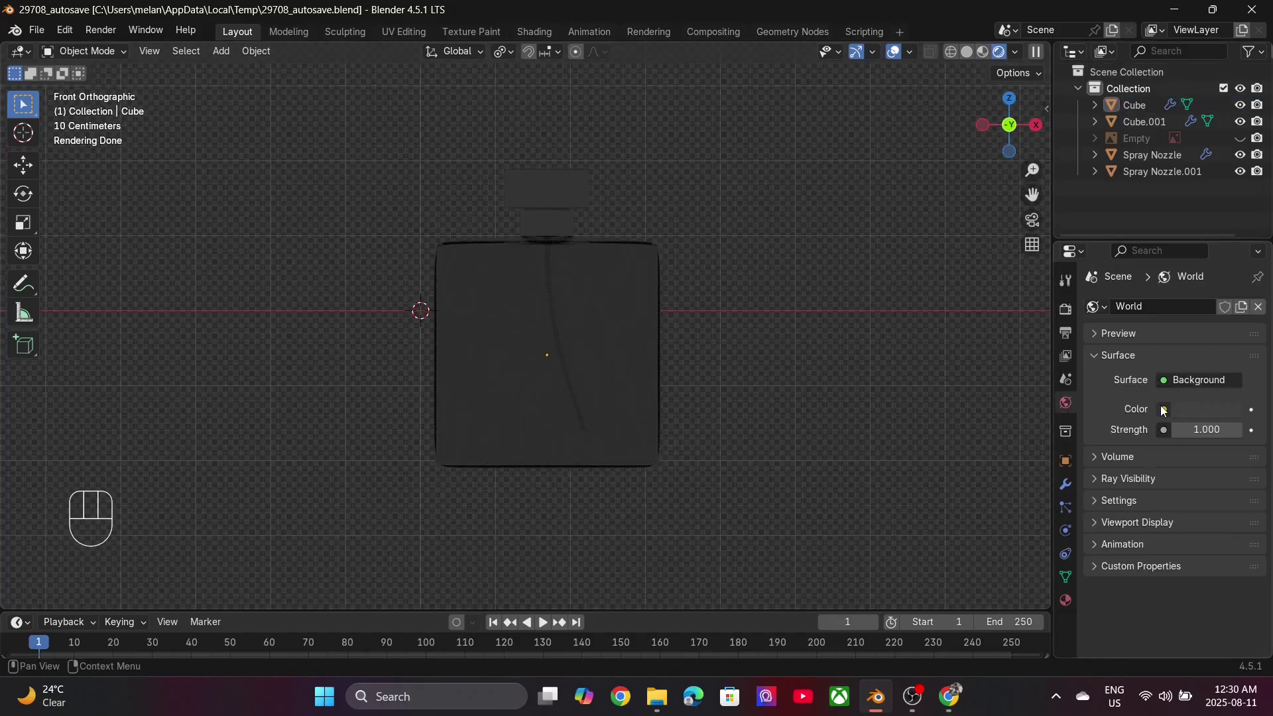
{"action": "left_click_drag", "start_coordinate": [1164, 412], "coordinate": [861, 485]}
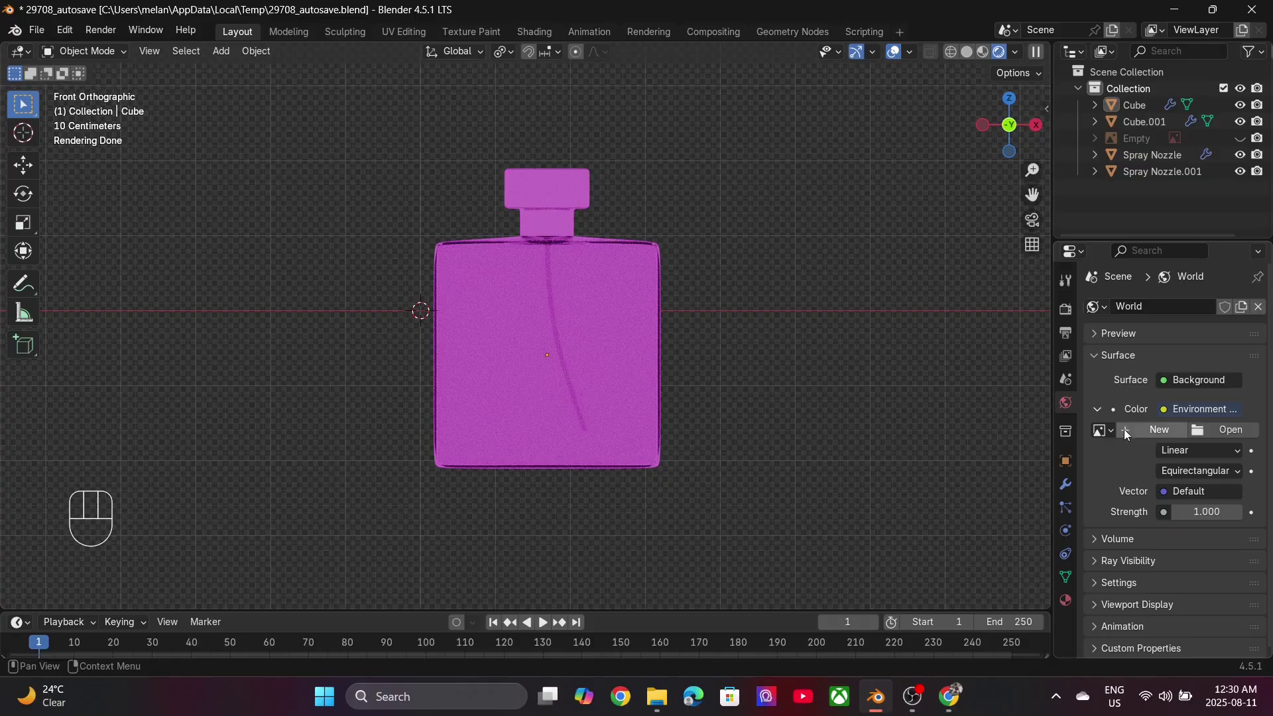
{"action": "left_click", "coordinate": [1215, 432]}
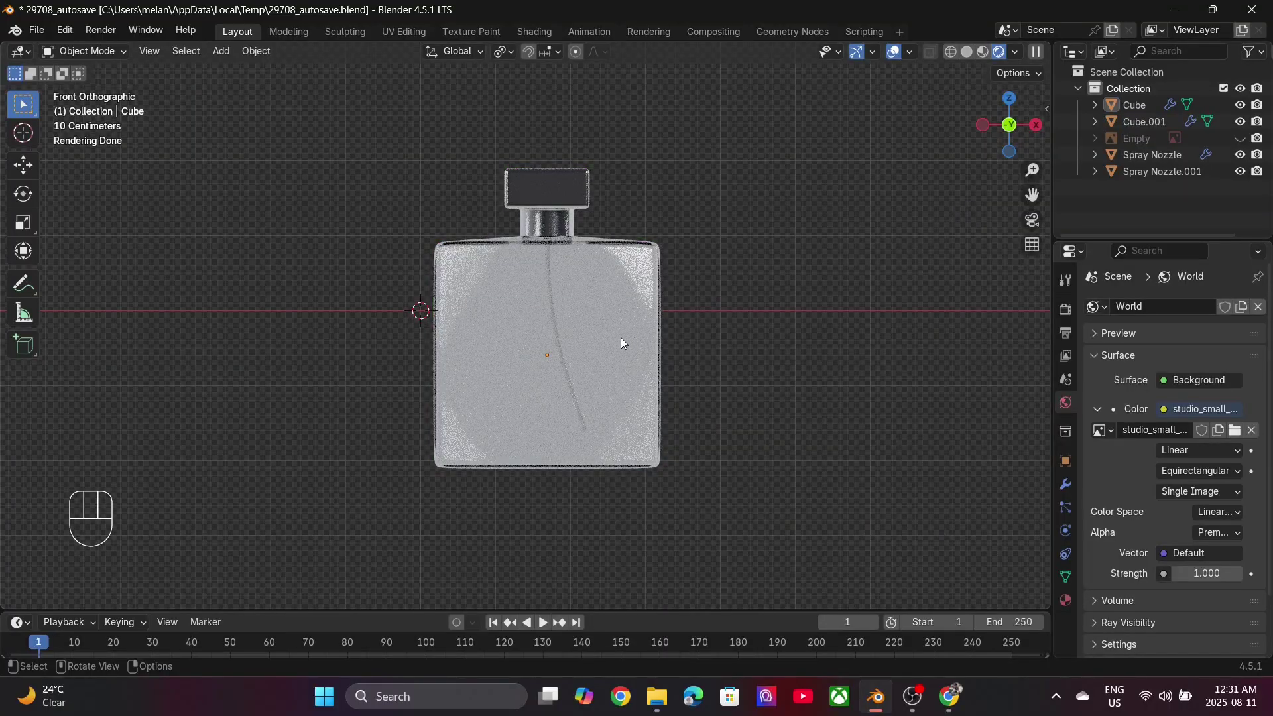
{"action": "left_click", "coordinate": [1066, 319]}
{"action": "left_click", "coordinate": [1125, 556]}
Step: Hide the floor plane and bring the view in close around the bottle against the HDRI backdrop
{"action": "left_click_drag", "start_coordinate": [486, 332], "coordinate": [433, 337]}
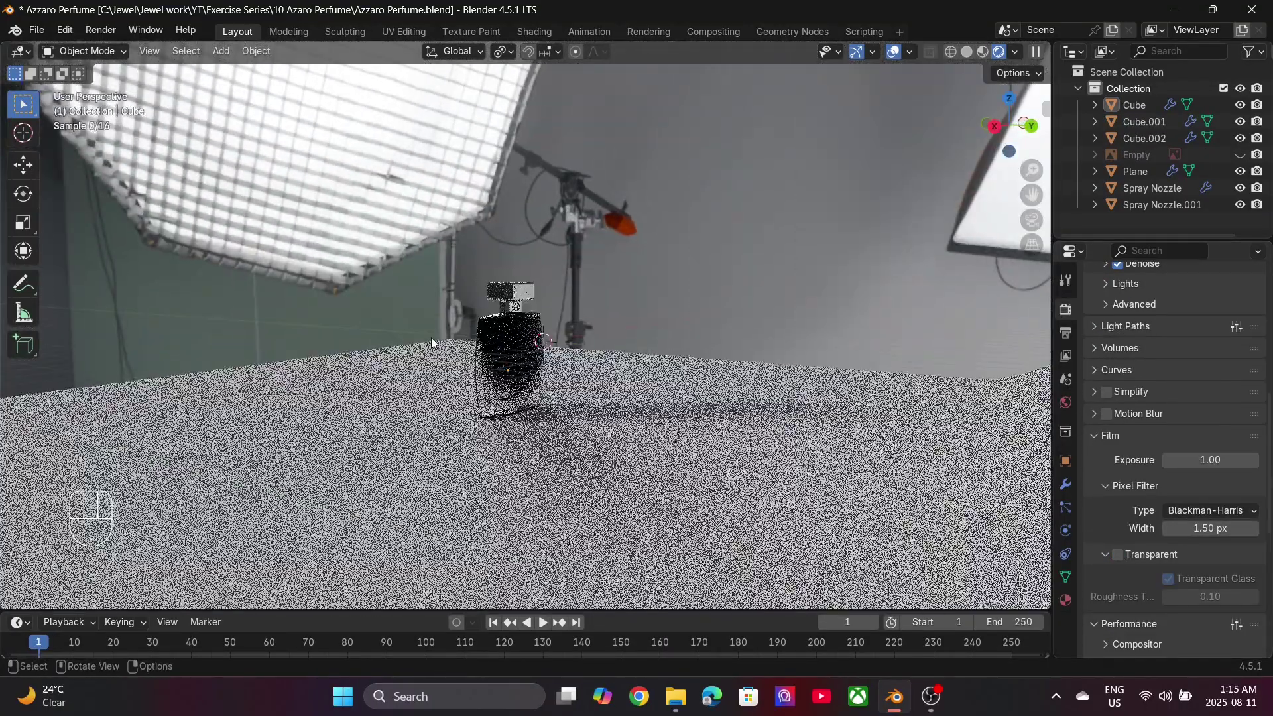
{"action": "middle_click", "coordinate": [435, 349]}
{"action": "key", "text": "h"}
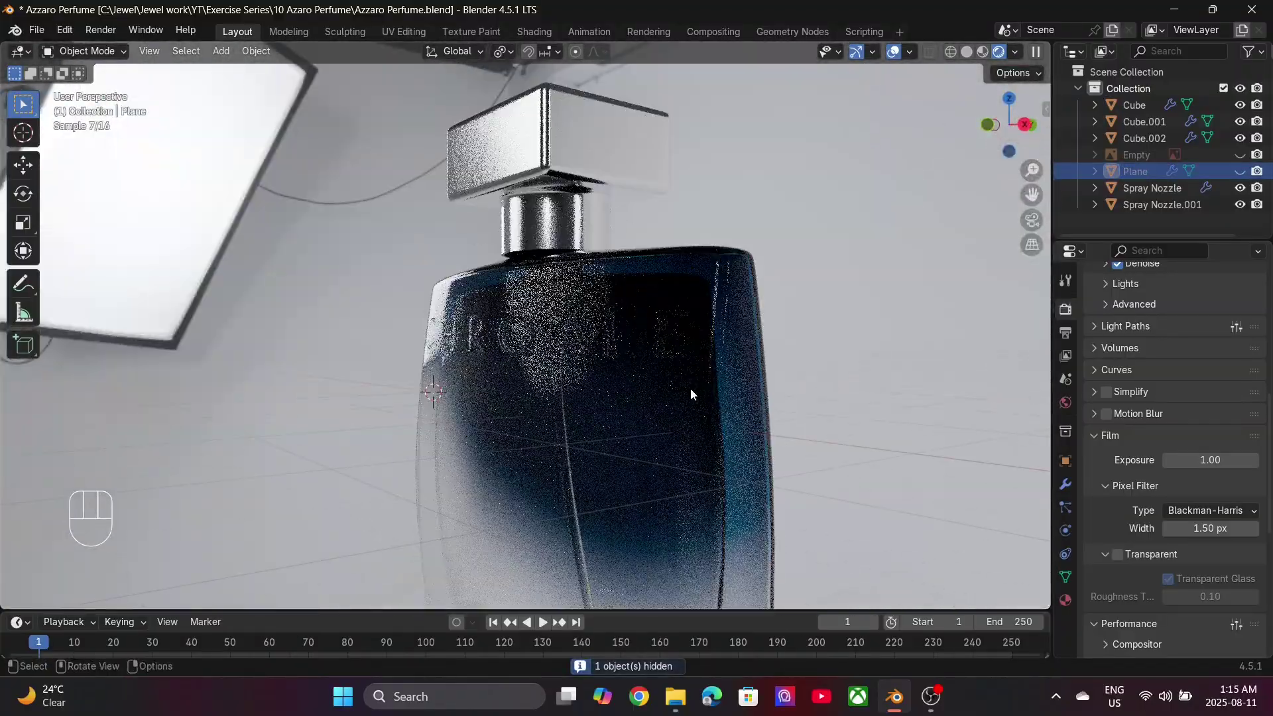
{"action": "middle_click", "coordinate": [665, 395]}
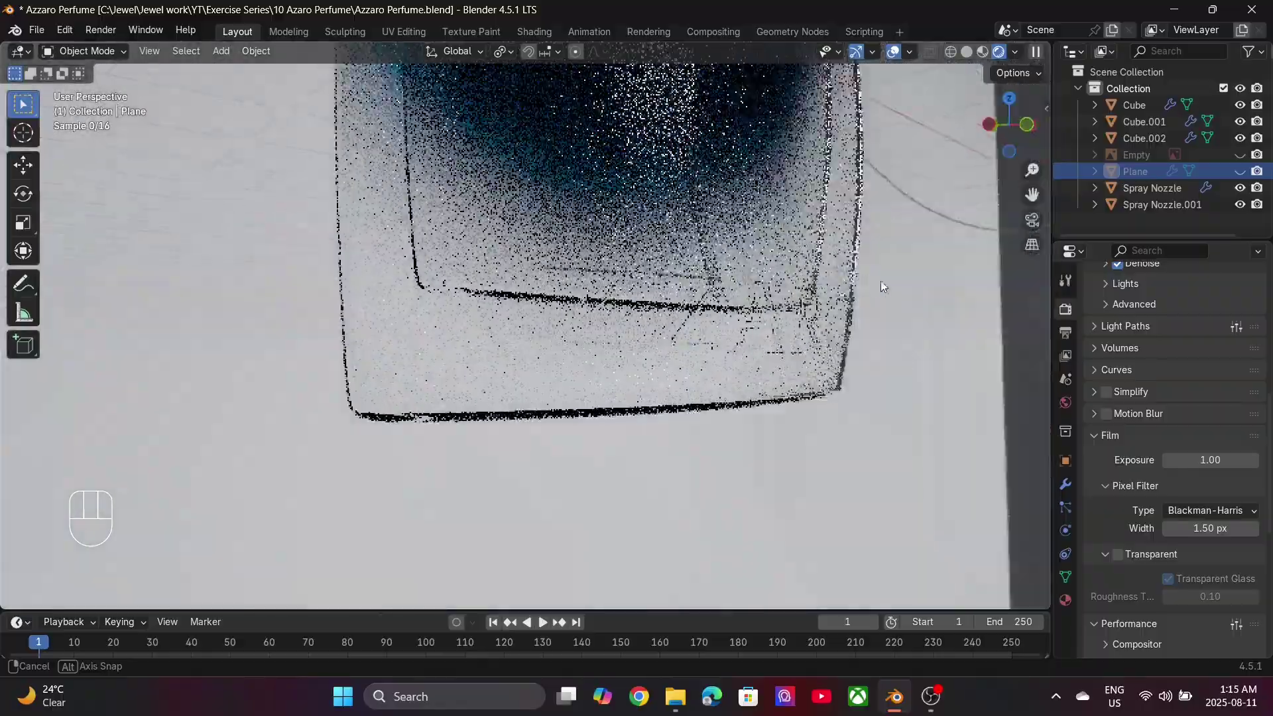
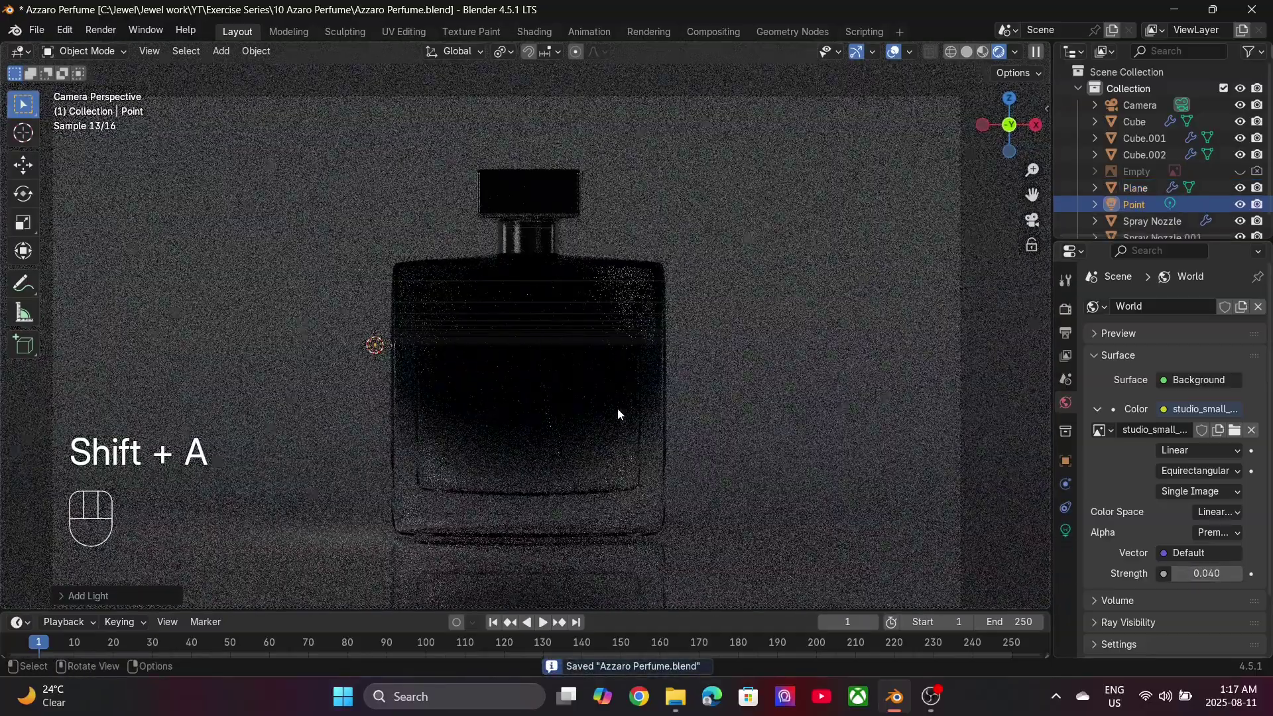
Step: Position the point light along X and Y around the bottle with Power 400 and a 1.4 m radius
{"action": "key", "text": "g"}
{"action": "key", "text": "x"}
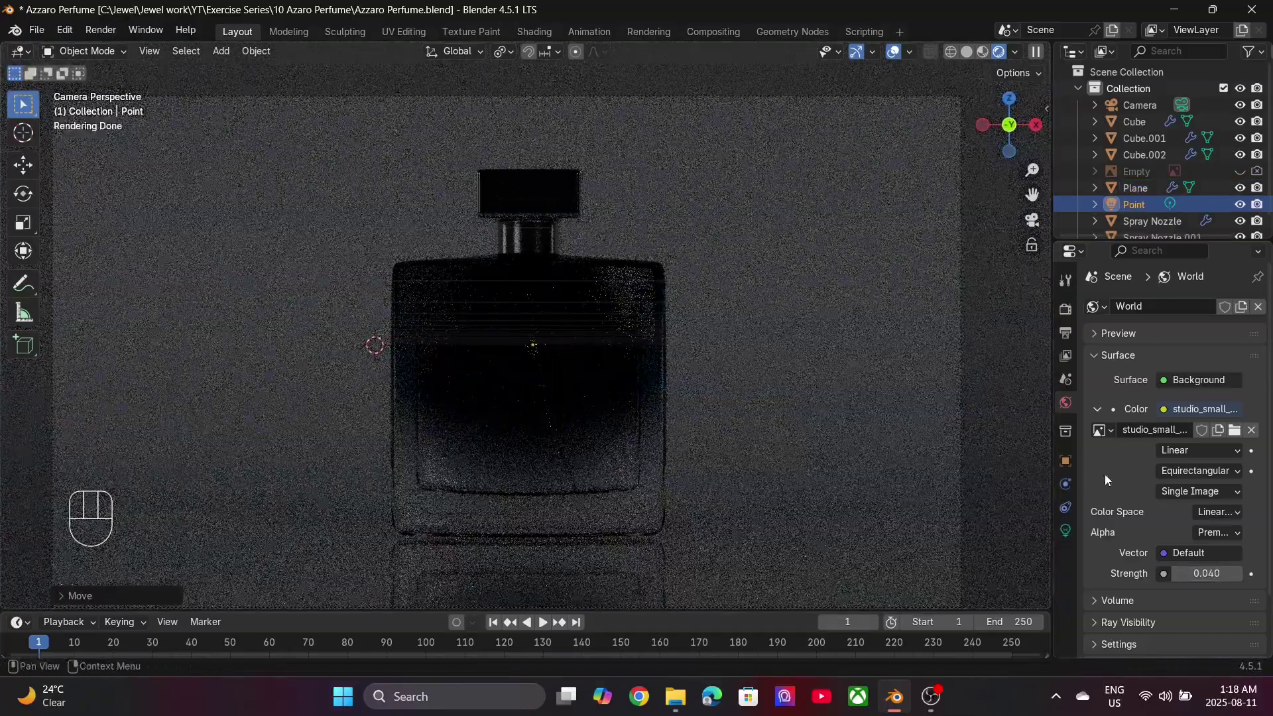
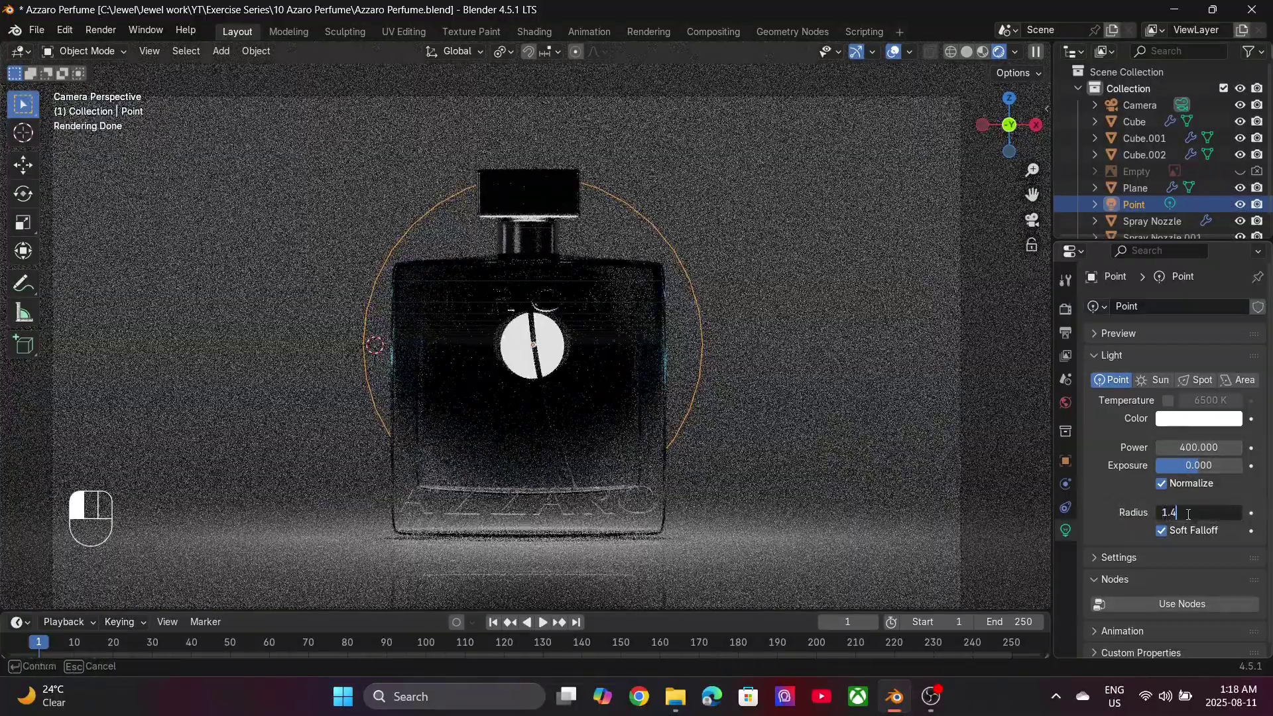
{"action": "key", "text": "g"}
{"action": "key", "text": "y"}
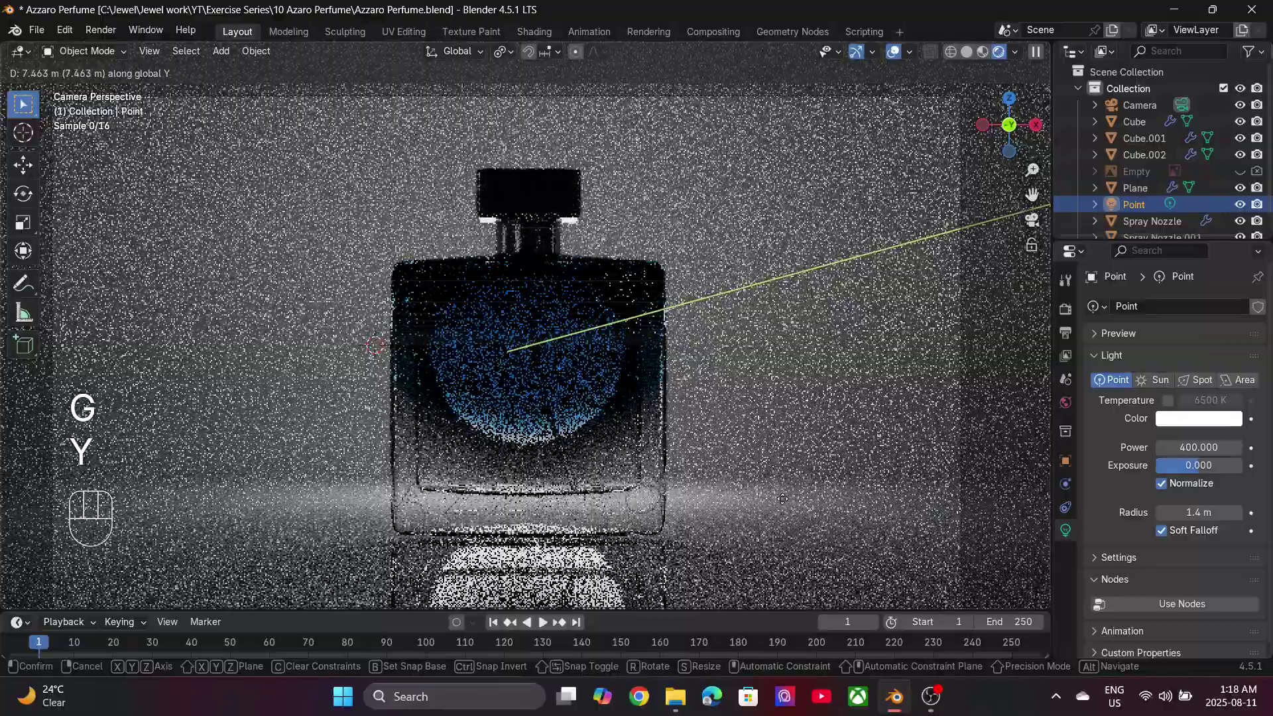
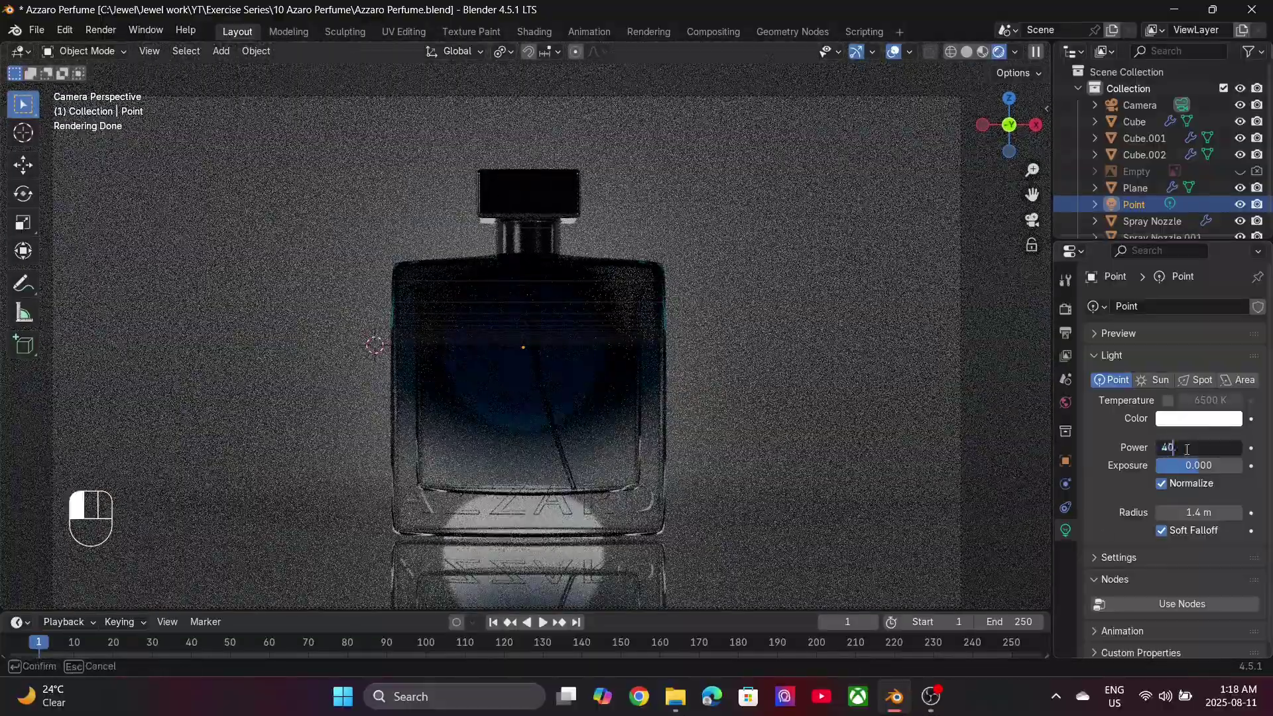
{"action": "left_click", "coordinate": [1196, 471]}
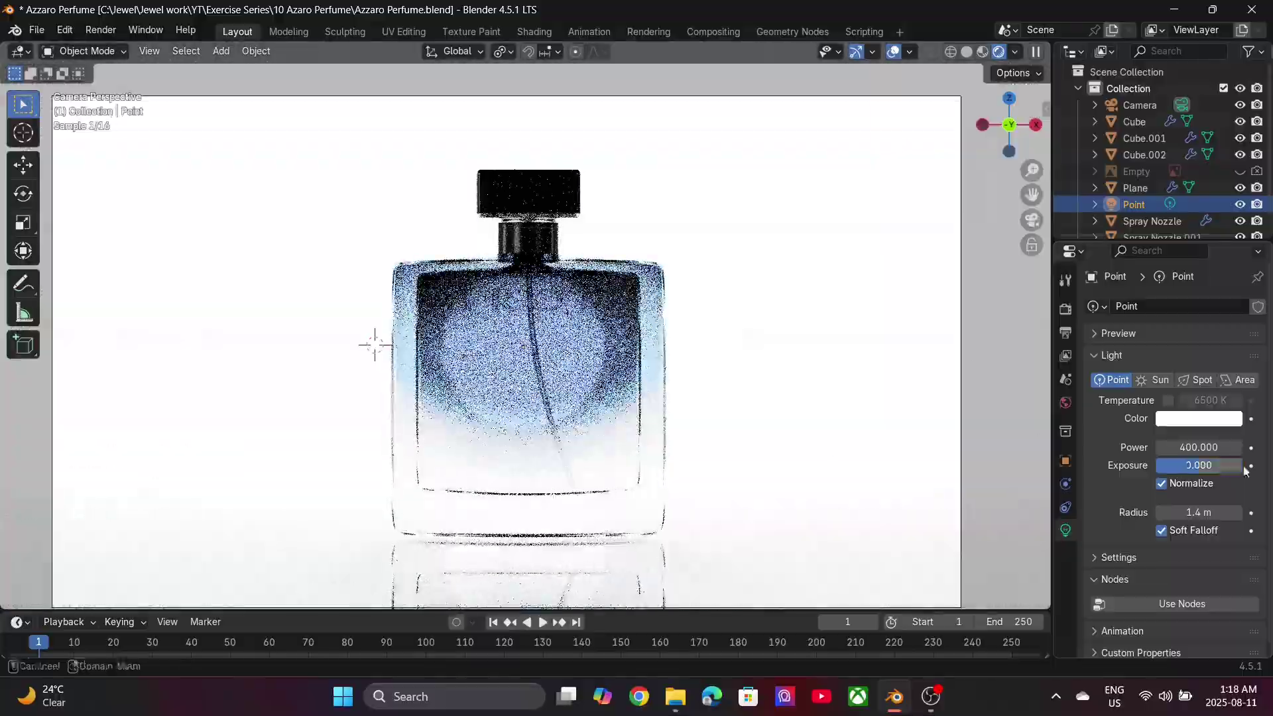
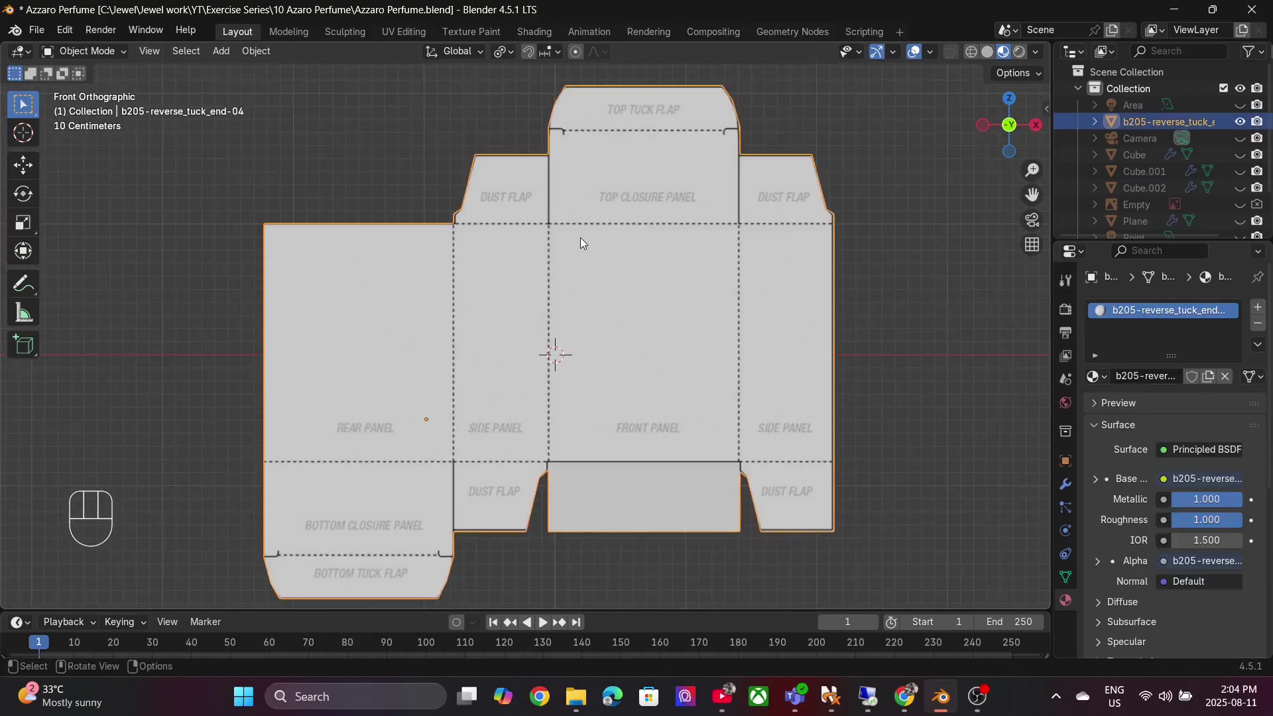
Step: In Edit Mode, select the side panel faces and rotate them 90° about Z to fold the dieline upright
{"action": "key", "text": "Tab"}
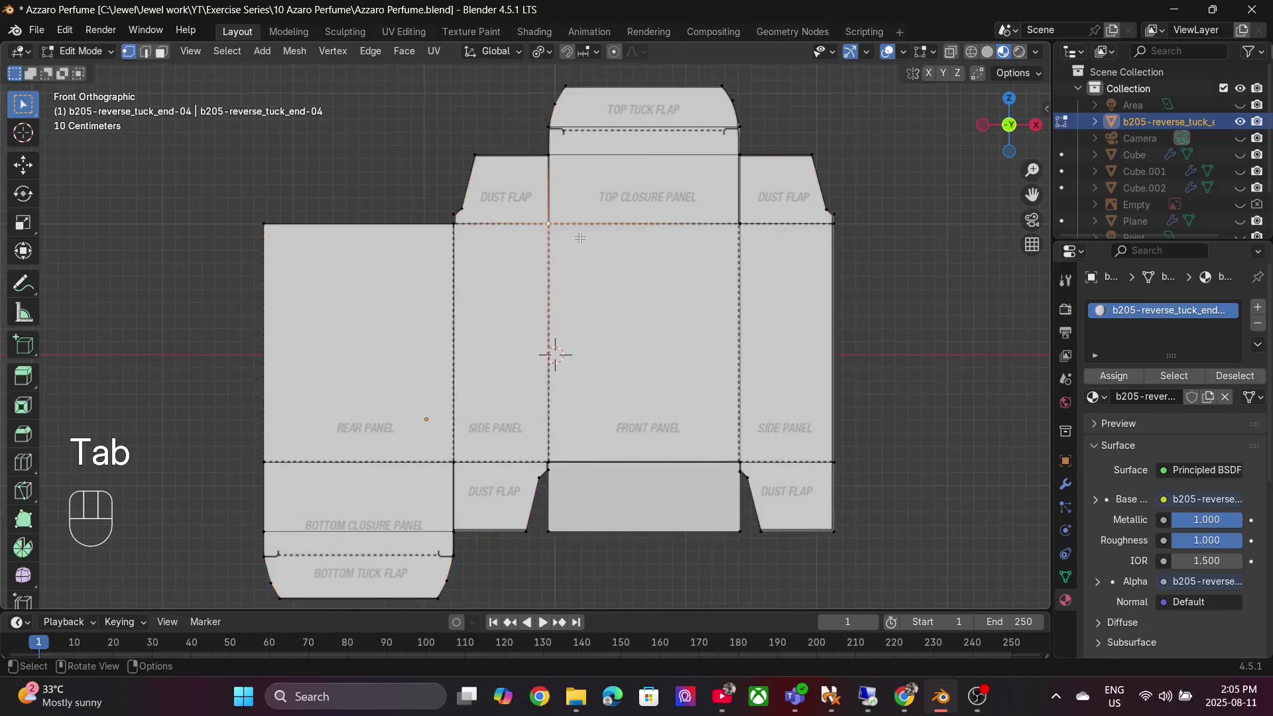
{"action": "key", "text": "1"}
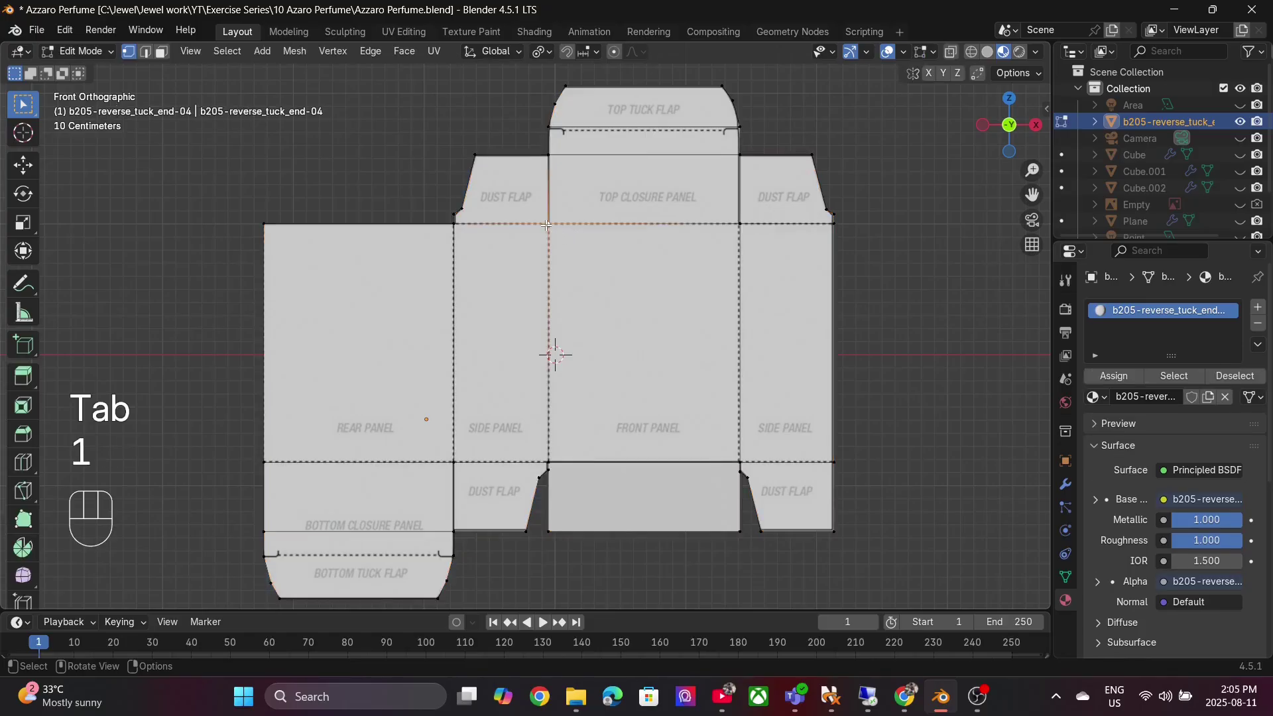
{"action": "key", "text": "shift+s"}
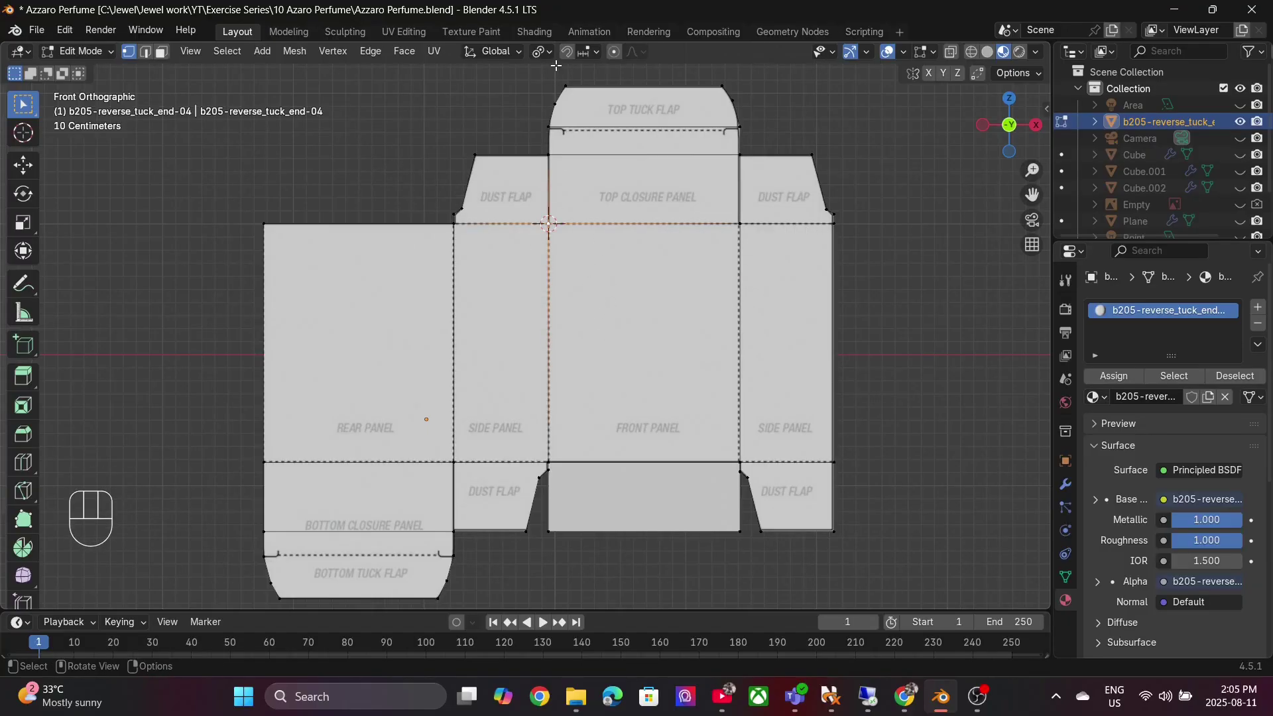
{"action": "left_click_drag", "start_coordinate": [554, 58], "coordinate": [608, 109]}
{"action": "key", "text": "3"}
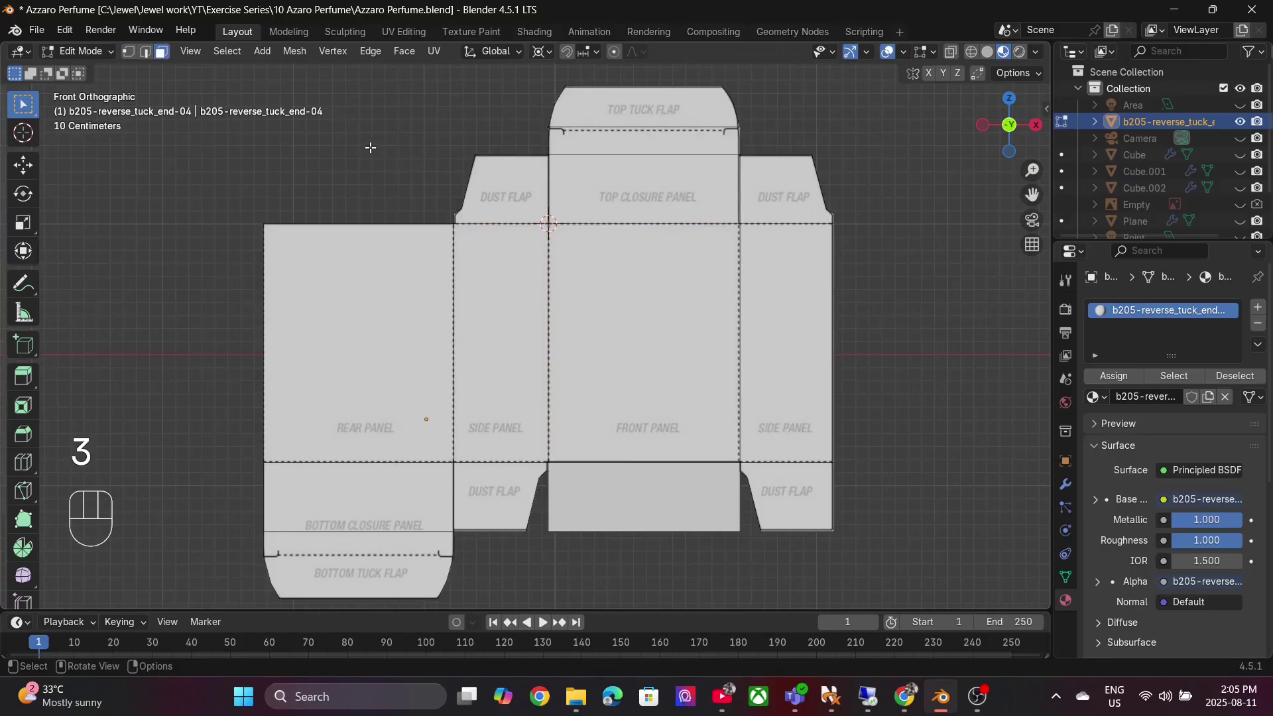
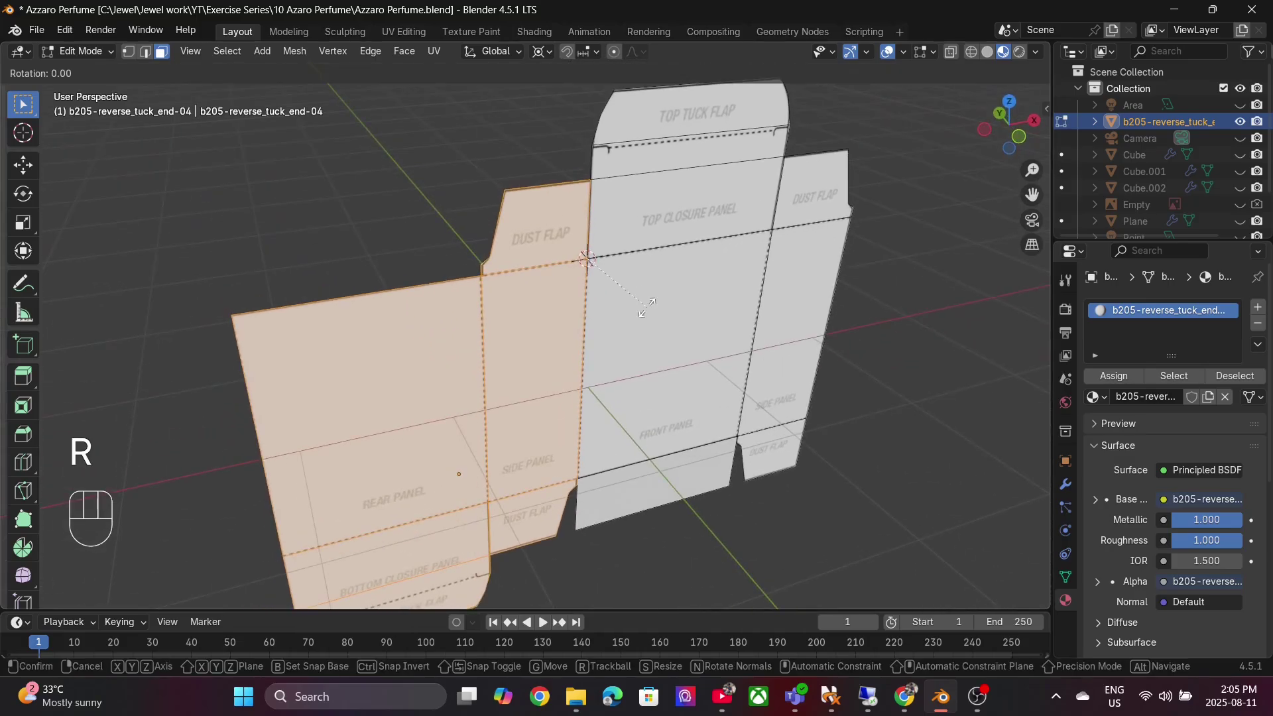
{"action": "key", "text": "z"}
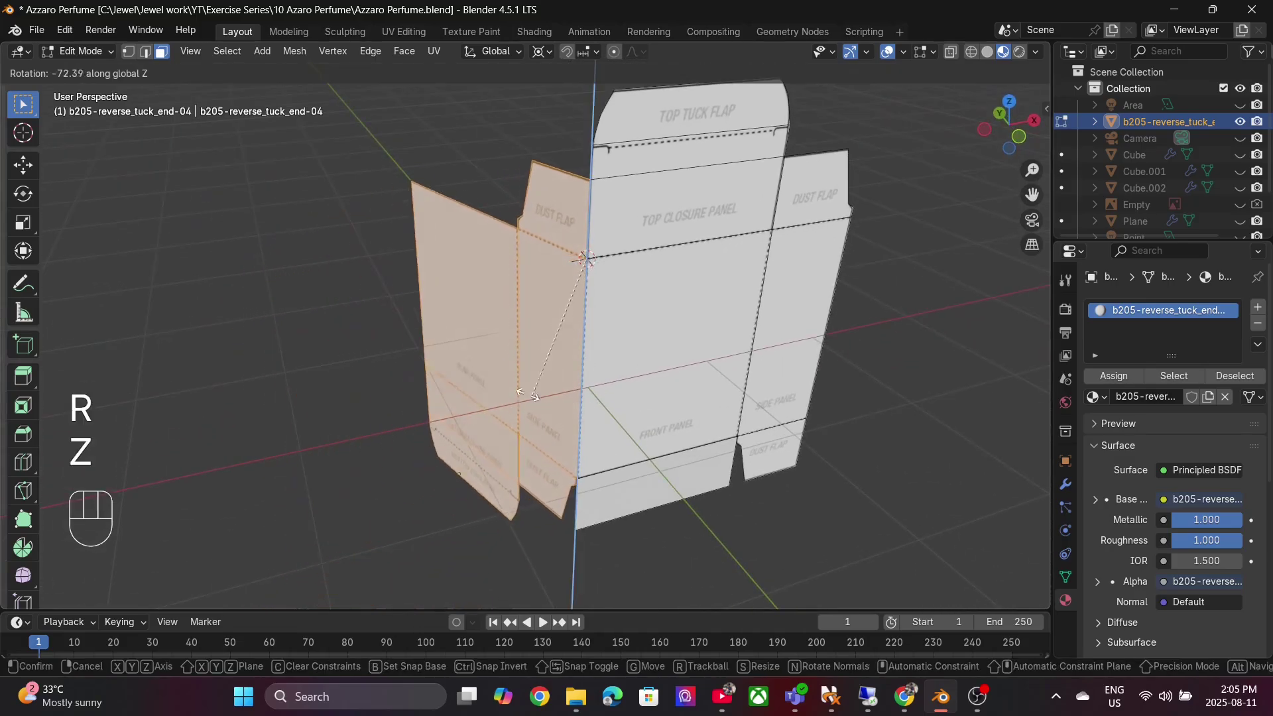
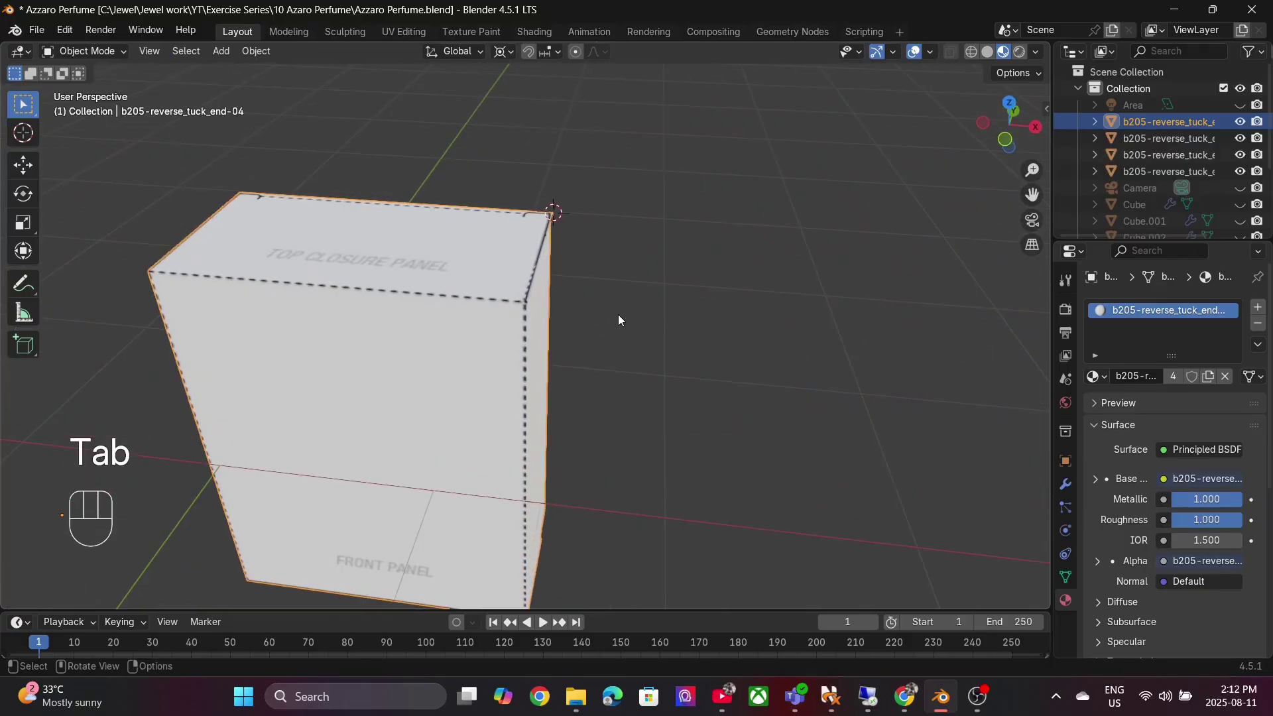
Step: Save the perfume project and select the folded box faces for the Azzaro Chrome textures
{"action": "key", "text": "ctrl+s"}
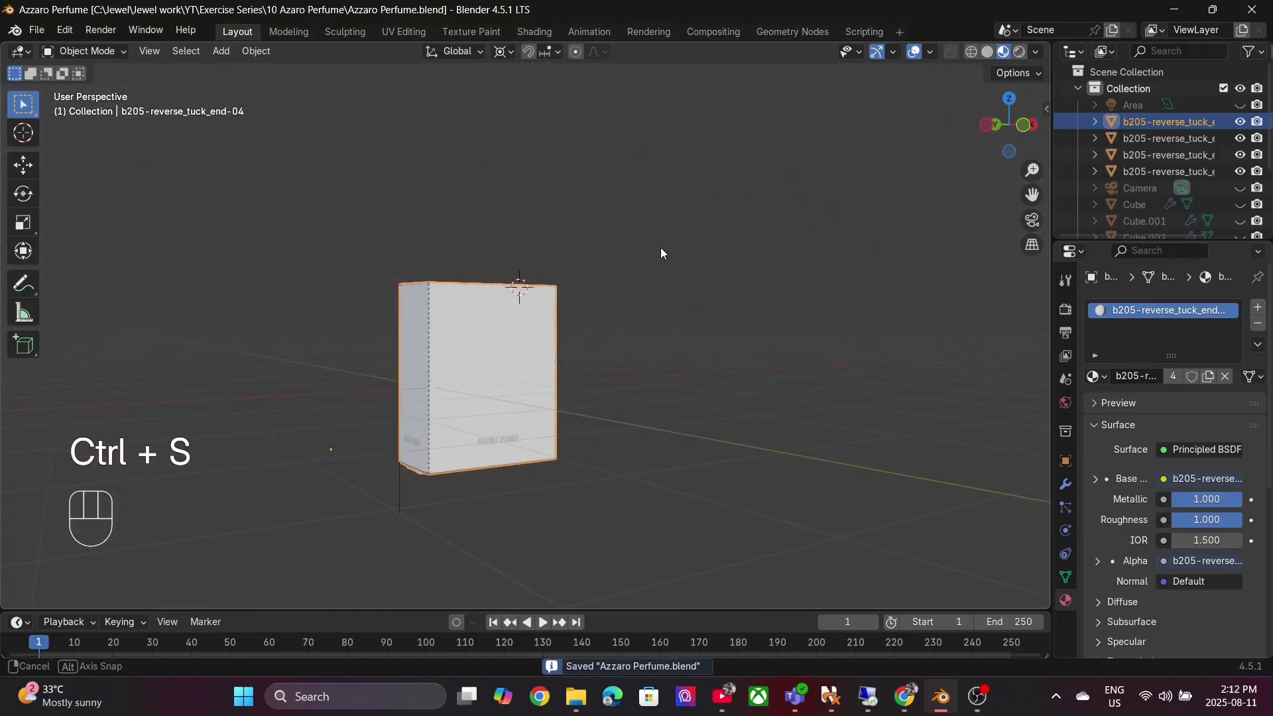
{"action": "left_click_drag", "start_coordinate": [260, 55], "coordinate": [455, 106]}
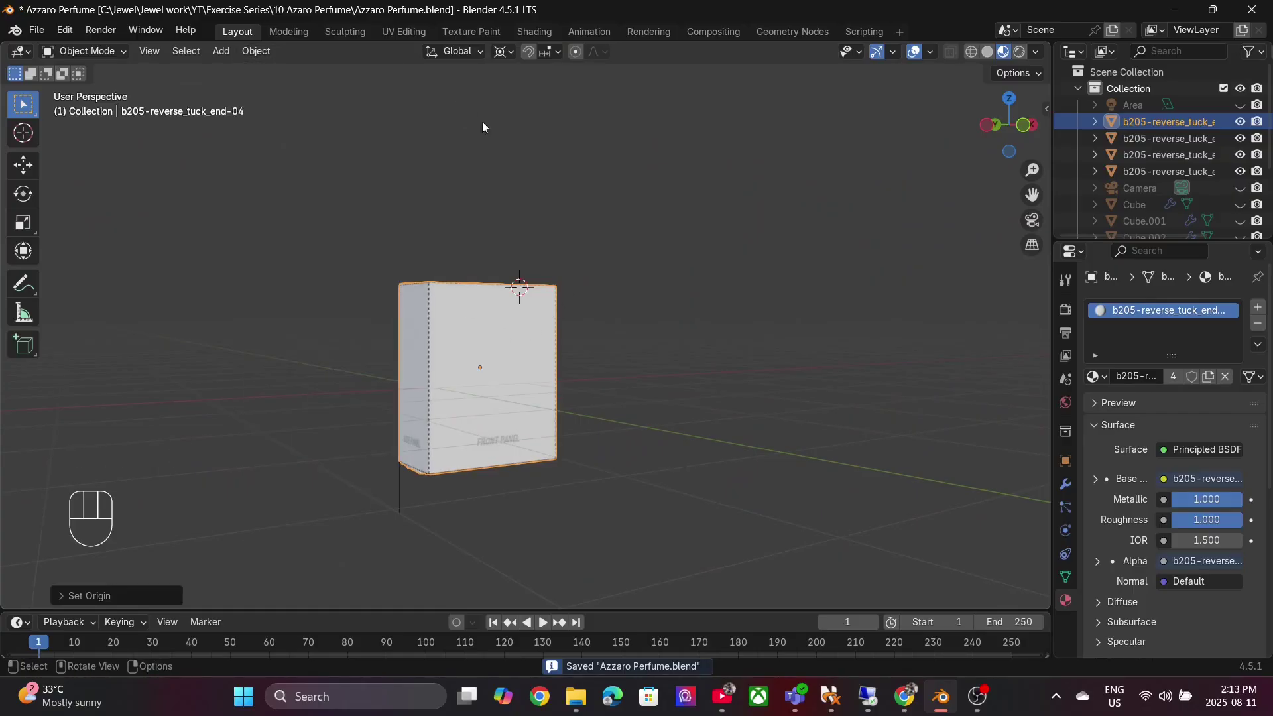
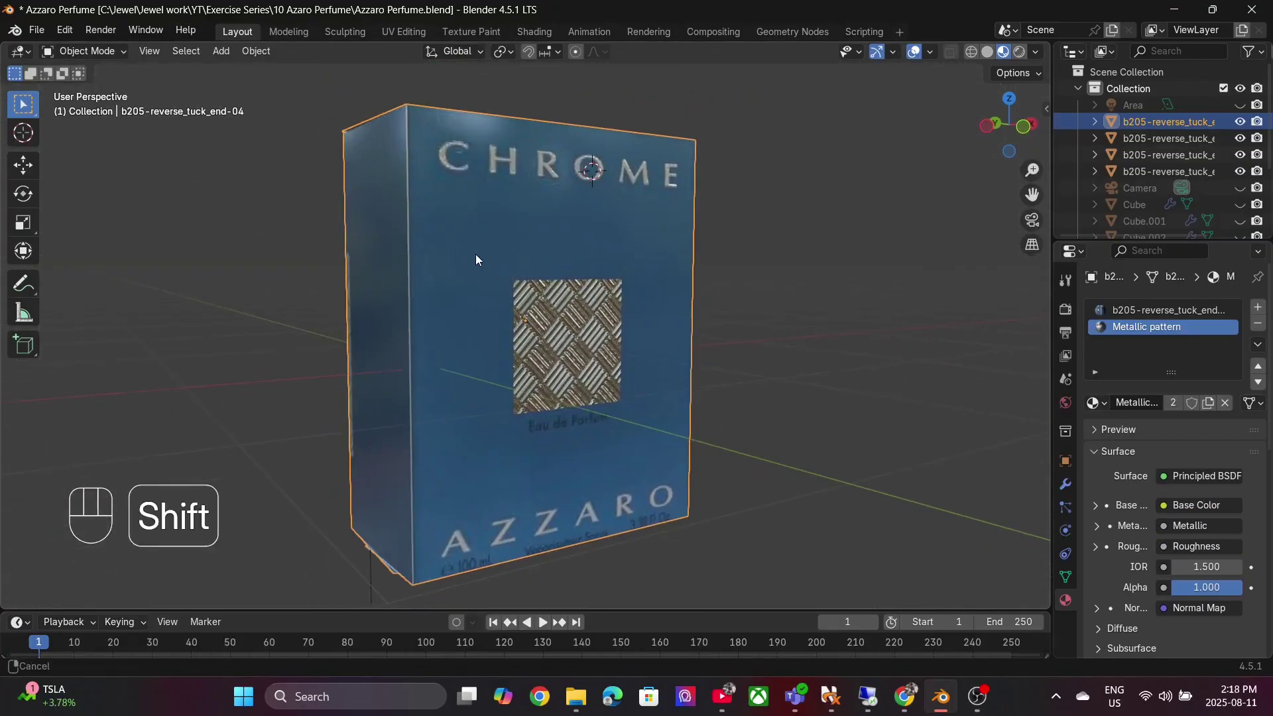
Step: View the scene from the front in Rendered shading, zoomed out to show box and bottle
{"action": "middle_click", "coordinate": [520, 262]}
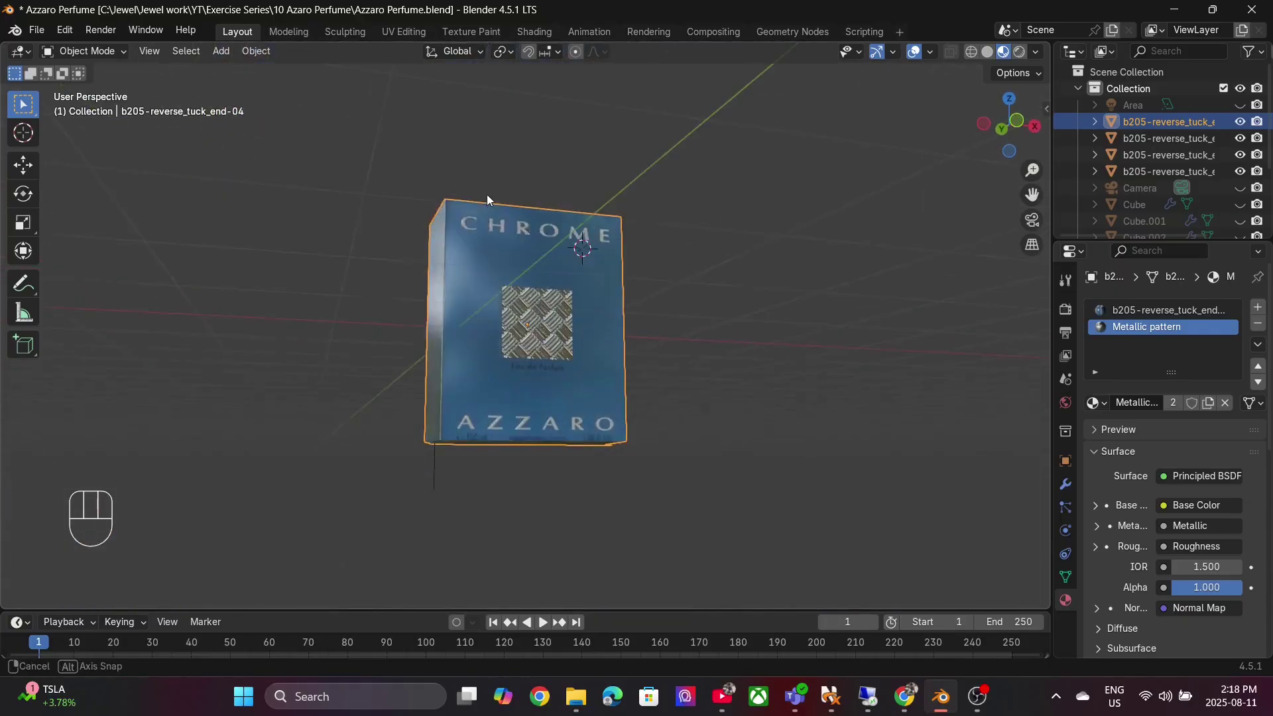
{"action": "key", "text": "s"}
{"action": "key", "text": "z"}
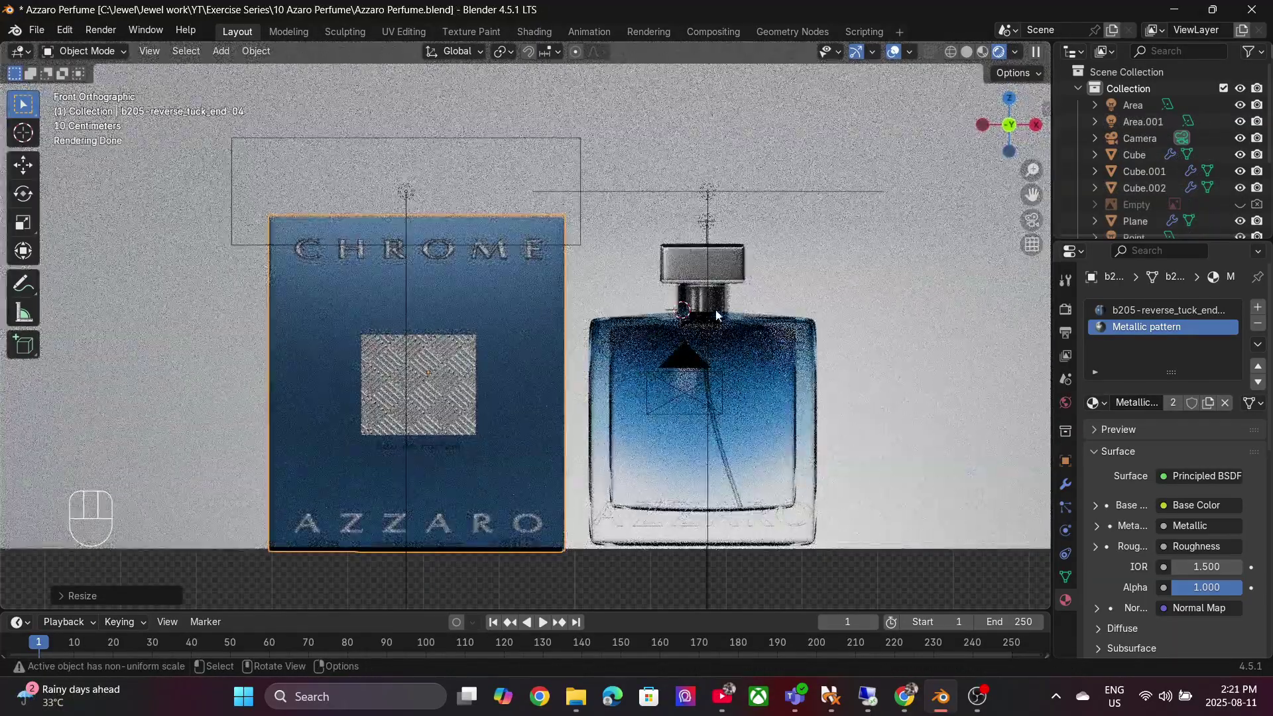
{"action": "key", "text": "r"}
{"action": "key", "text": "z"}
Step: Toggle Camera to View in the N panel and reframe the shot through the scene camera
{"action": "key", "text": "n"}
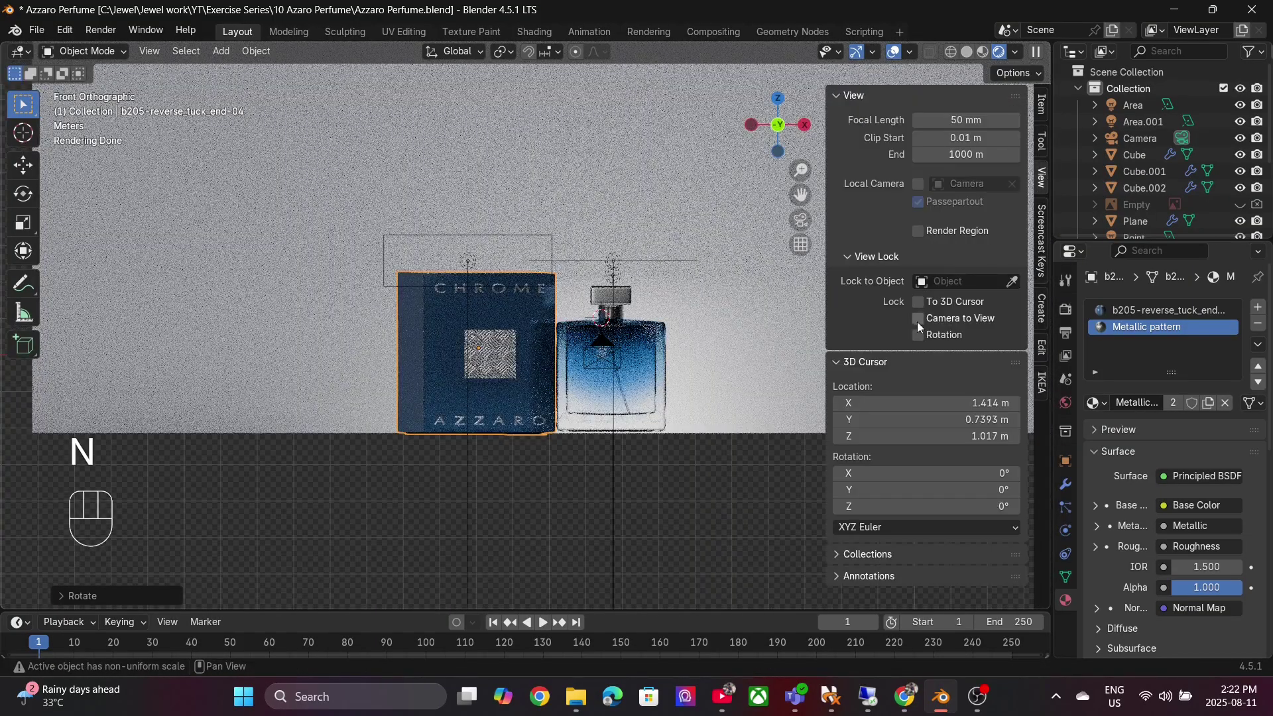
{"action": "left_click", "coordinate": [928, 321]}
{"action": "key", "text": "n"}
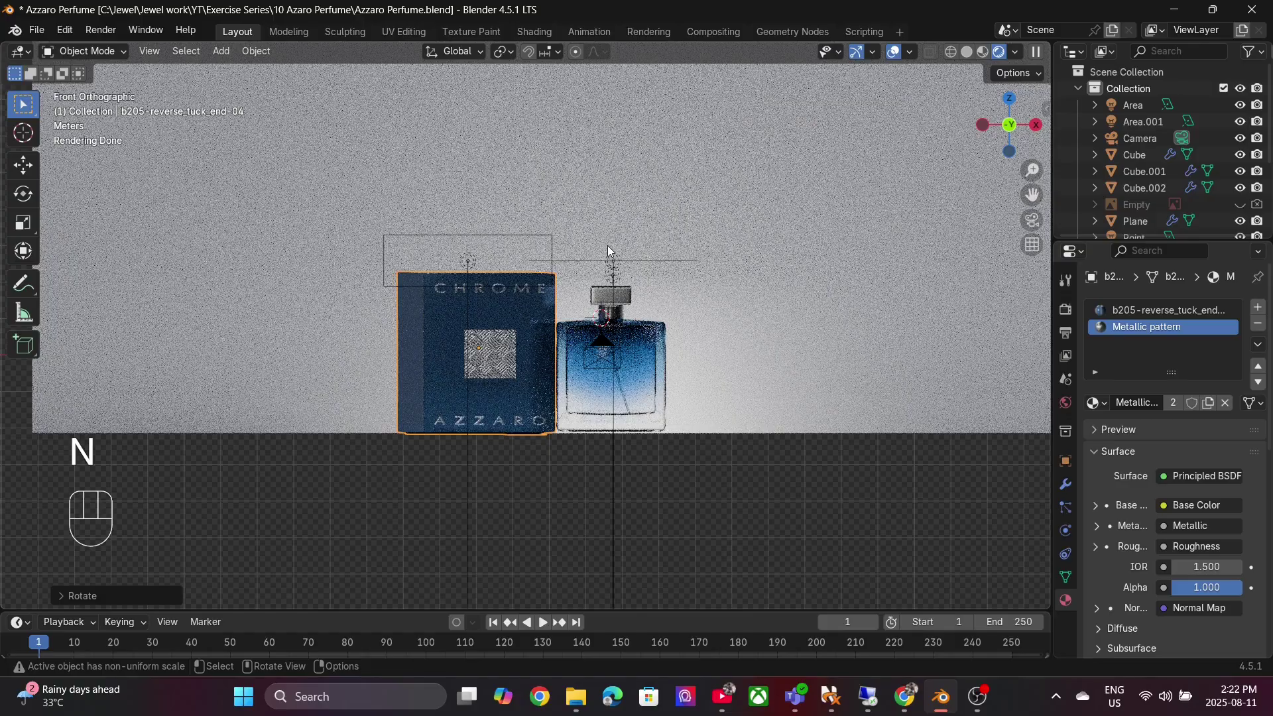
{"action": "key", "text": "KP_0"}
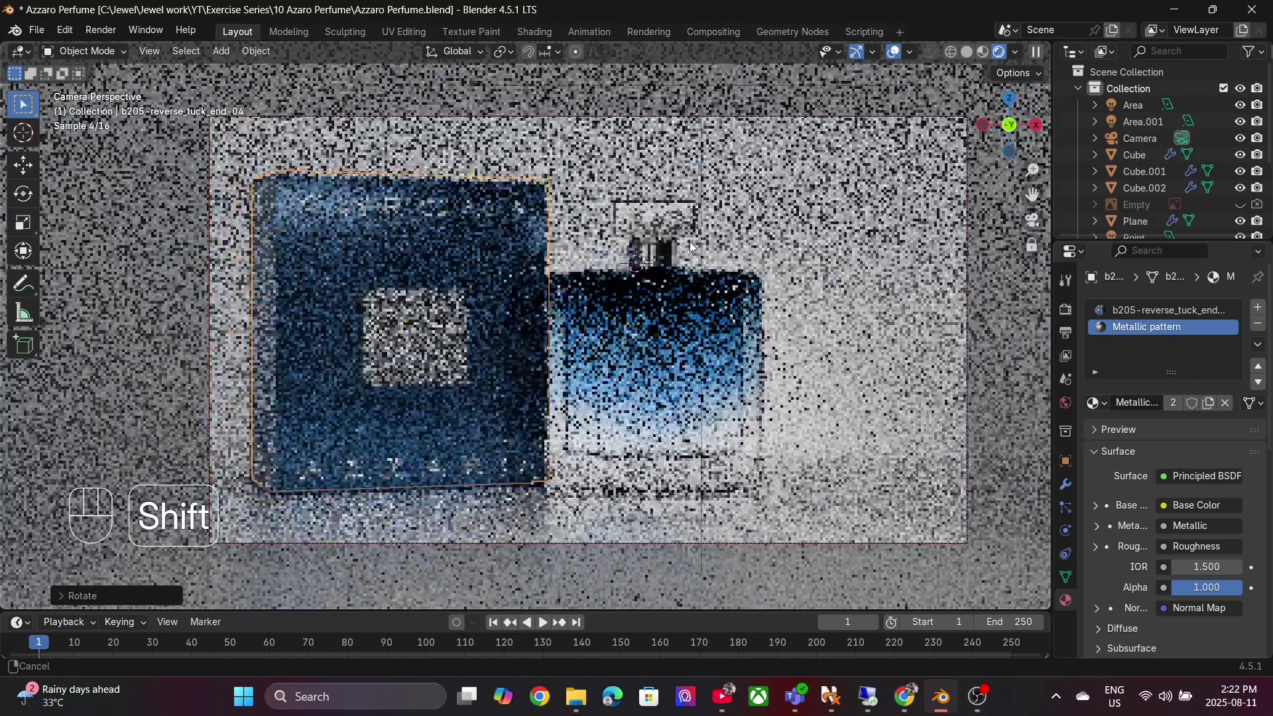
{"action": "middle_click", "coordinate": [702, 248]}
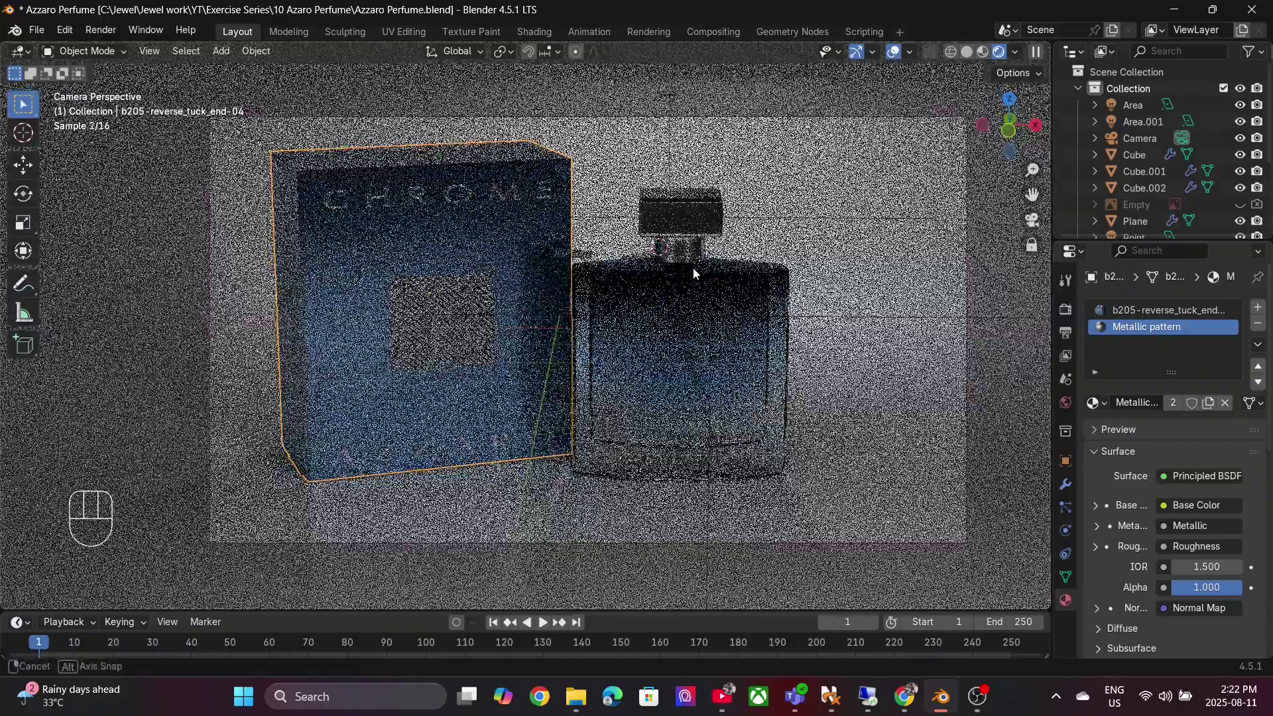
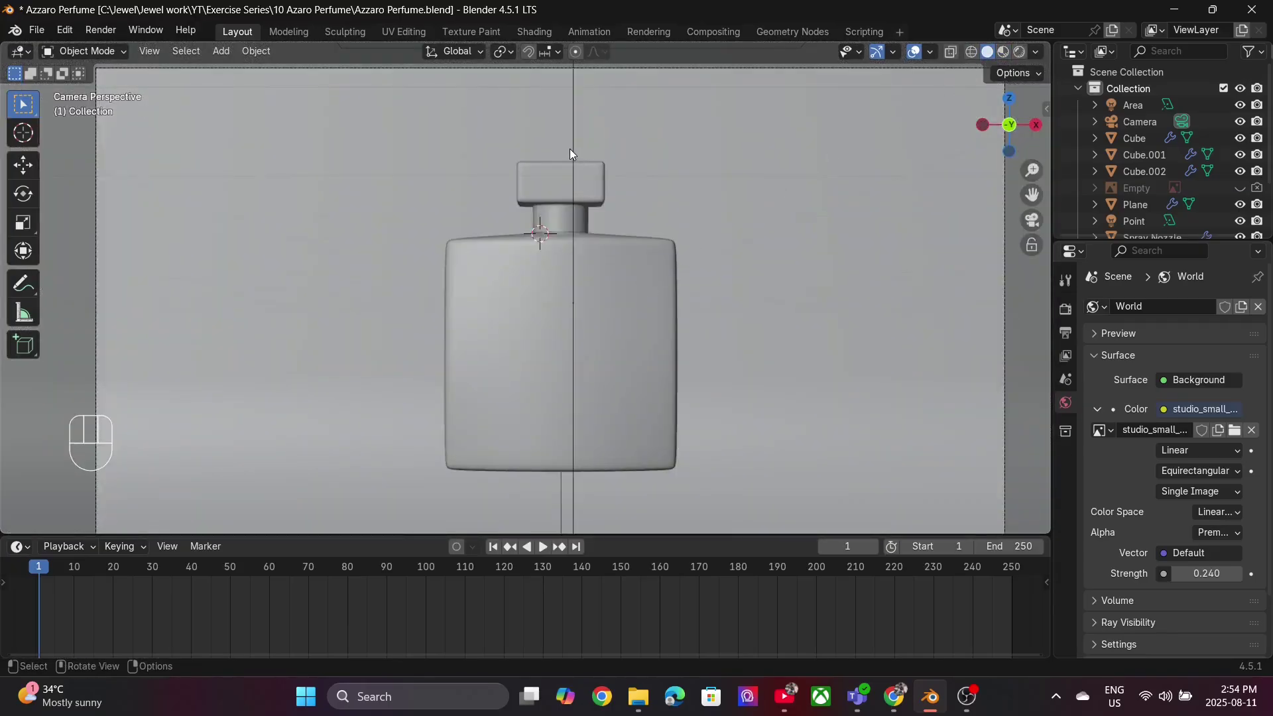
Step: Leave the camera view and add a cube-shaped empty at the bottle, seen from above
{"action": "key", "text": "h"}
{"action": "left_click_drag", "start_coordinate": [563, 236], "coordinate": [550, 355]}
{"action": "key", "text": "h"}
{"action": "key", "text": "shift+a"}
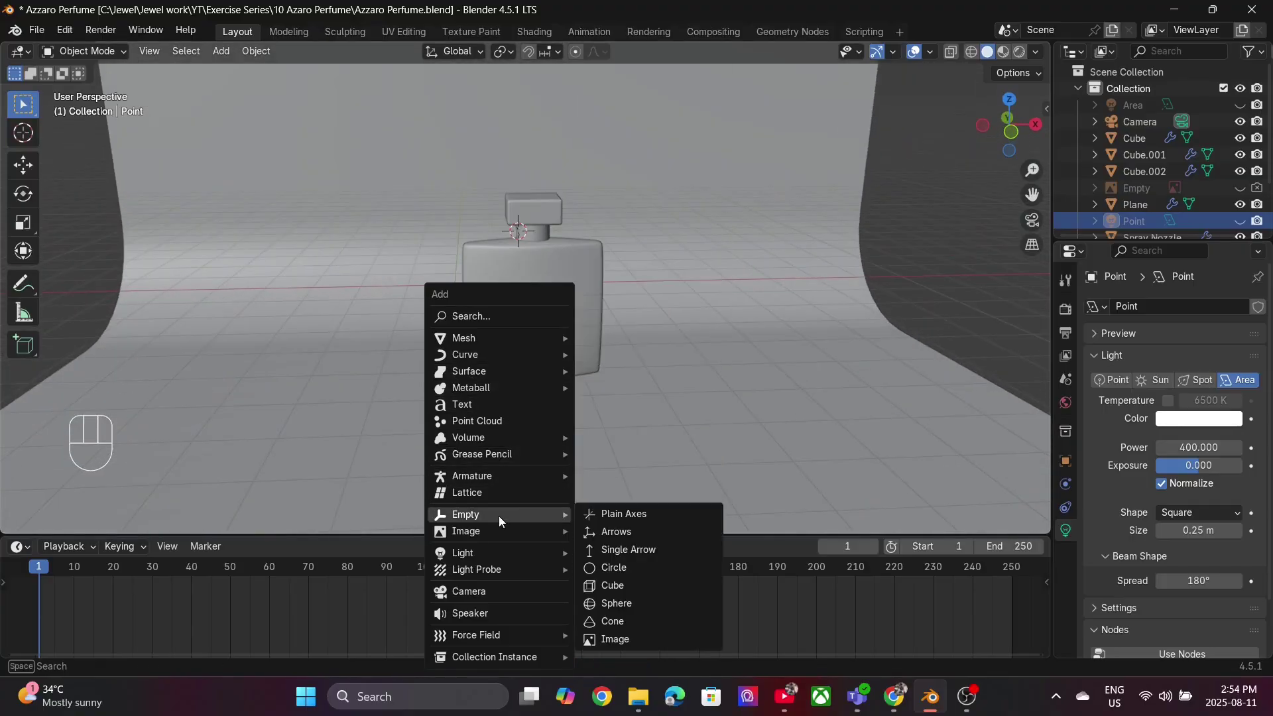
{"action": "key", "text": "KP_7"}
{"action": "key", "text": "g"}
Step: Scale the empty in top view until it encloses the bottle's footprint
{"action": "key", "text": "s"}
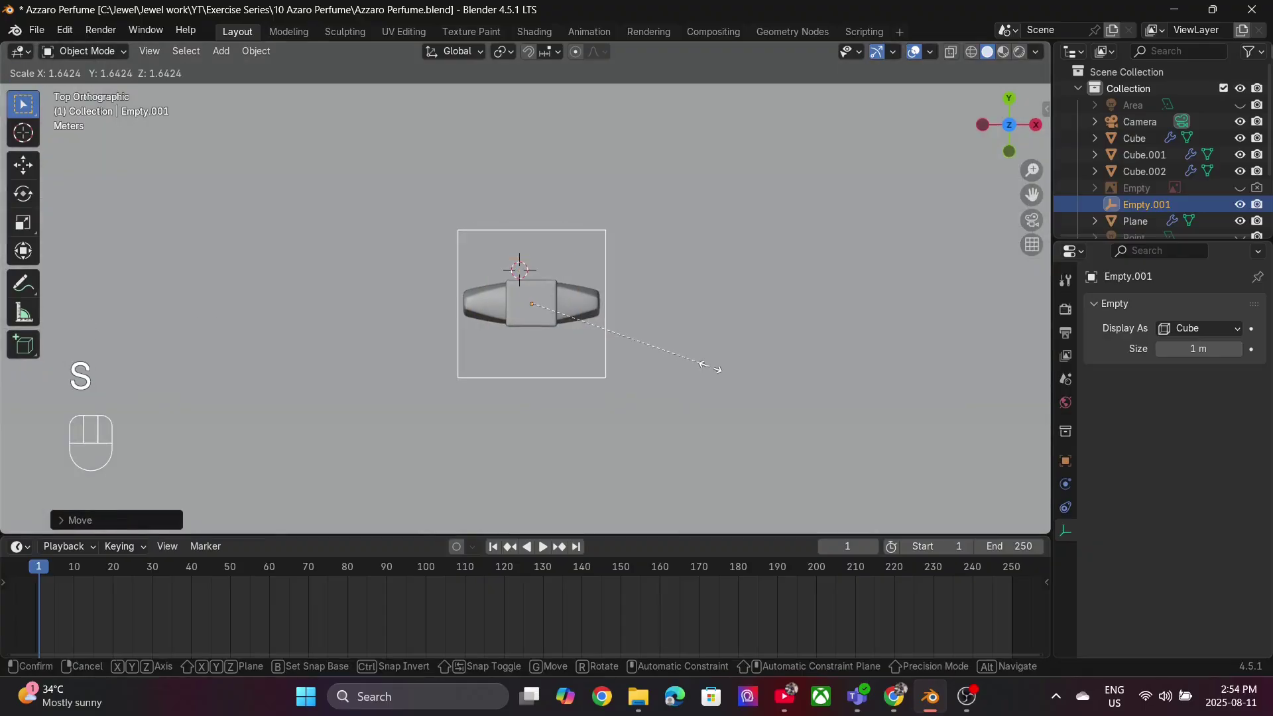
{"action": "key", "text": "s"}
{"action": "key", "text": "y"}
{"action": "key", "text": "KP_1"}
{"action": "key", "text": "g"}
{"action": "key", "text": "z"}
{"action": "left_click_drag", "start_coordinate": [641, 383], "coordinate": [678, 346]}
{"action": "key", "text": "s"}
Step: From the front, stretch the empty's height to cover the bottle and return to perspective
{"action": "key", "text": "z"}
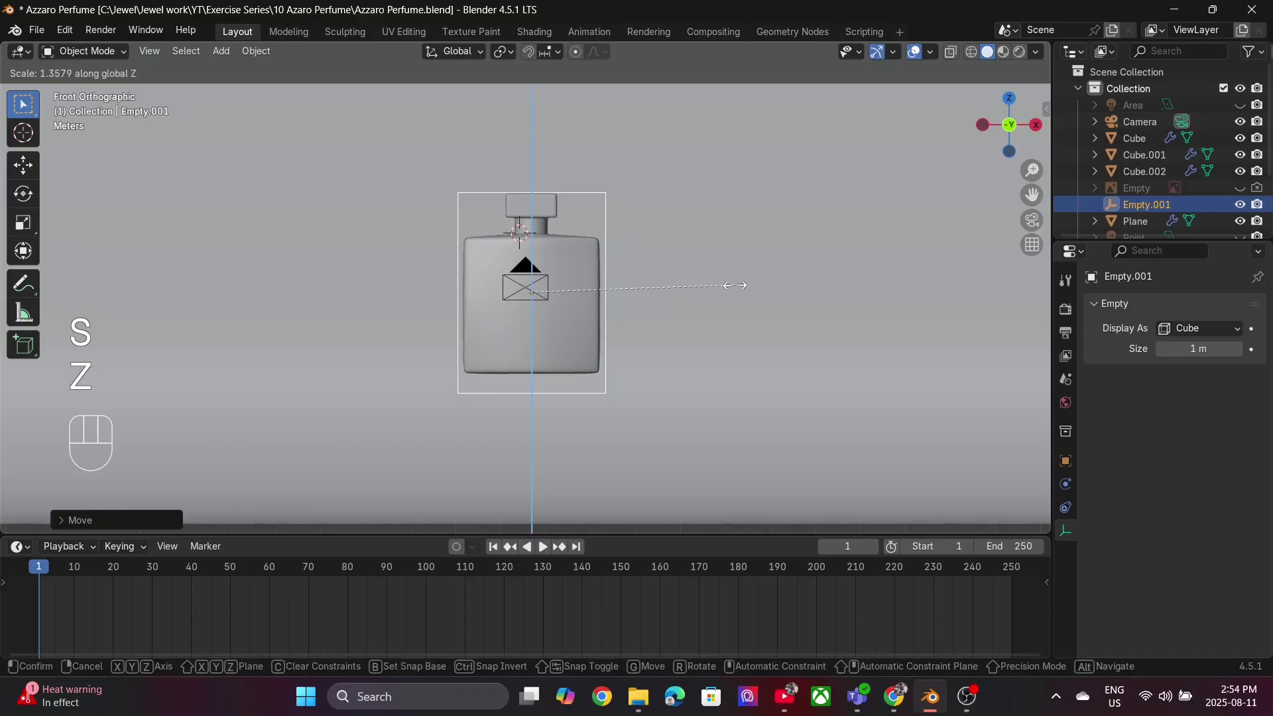
{"action": "key", "text": "s"}
{"action": "key", "text": "x"}
{"action": "key", "text": "g"}
{"action": "key", "text": "z"}
{"action": "key", "text": "shift+h"}
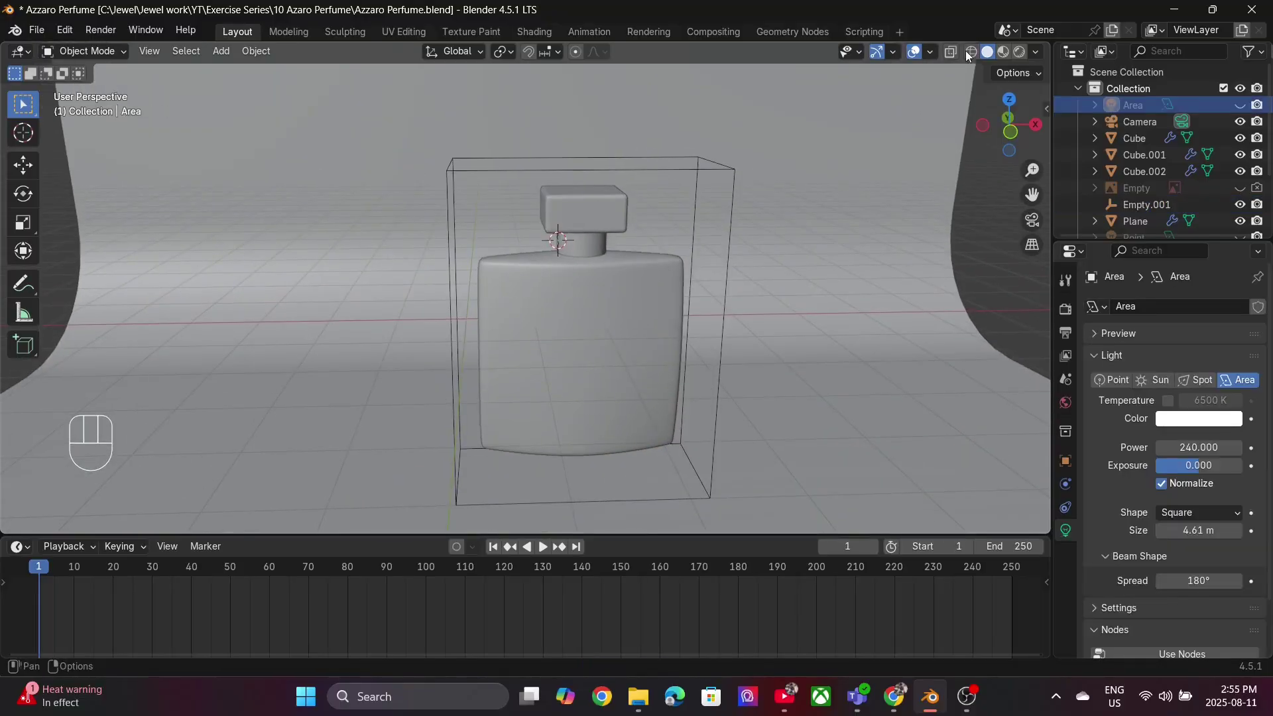
Step: Select Cube, Cube.001, Cube.002 then Empty.001 and parent them to the empty with Ctrl+P Object
{"action": "left_click", "coordinate": [958, 54]}
{"action": "left_click", "coordinate": [594, 238]}
{"action": "left_click", "coordinate": [587, 284]}
{"action": "left_click", "coordinate": [602, 198]}
{"action": "key", "text": "g"}
{"action": "key", "text": "Escape"}
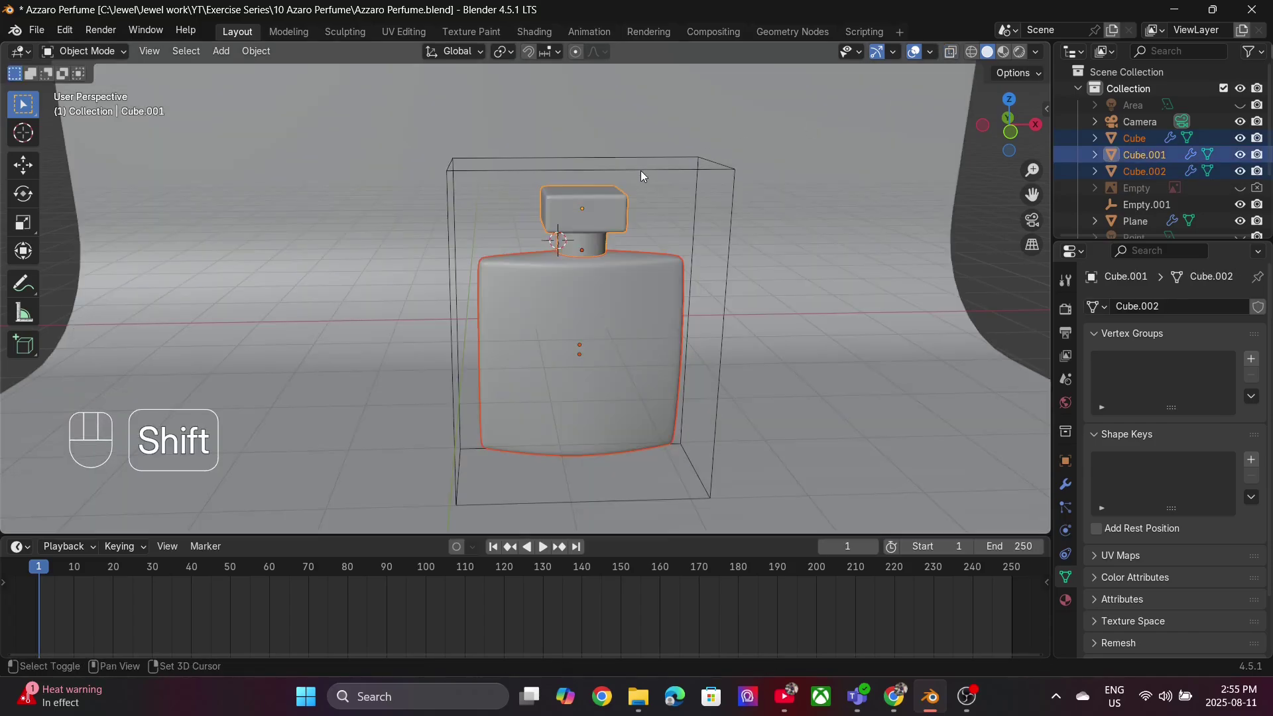
{"action": "key", "text": "ctrl+p"}
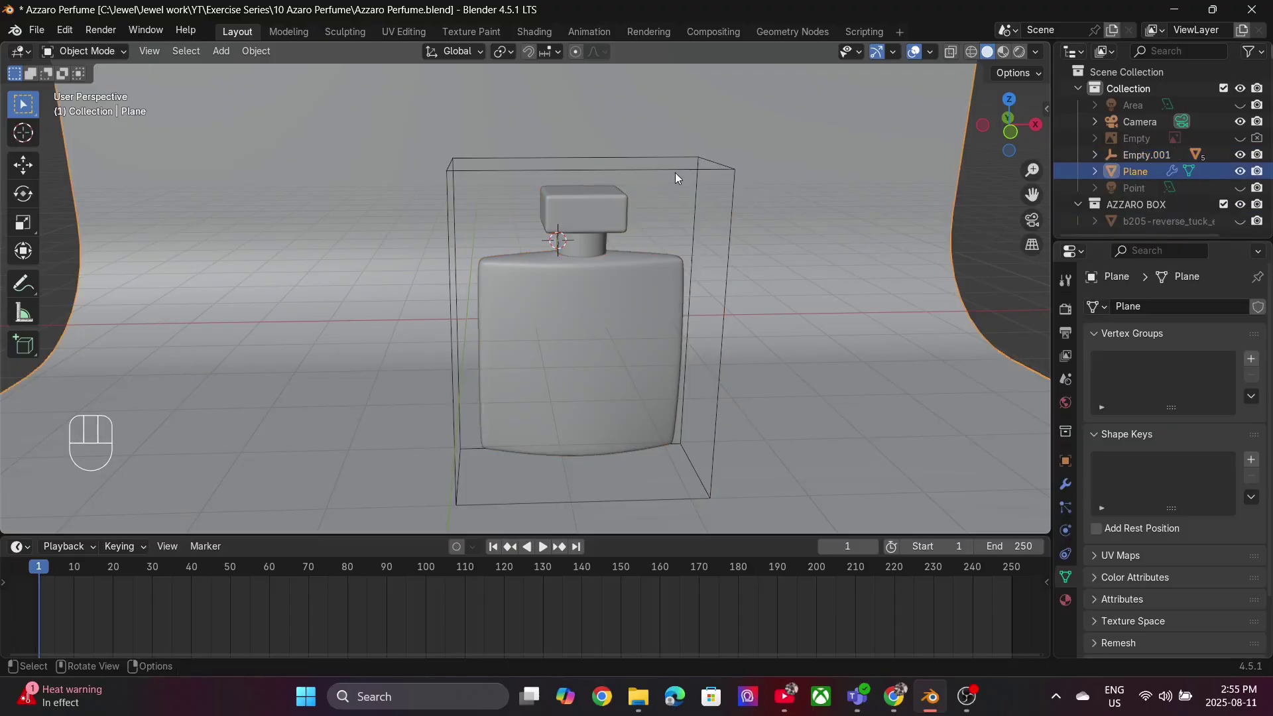
Step: Test the parenting by trackball-rotating the empty with the bottle following, then cancel
{"action": "key", "text": "KP_1"}
{"action": "left_click_drag", "start_coordinate": [678, 214], "coordinate": [708, 265]}
{"action": "key", "text": "r"}
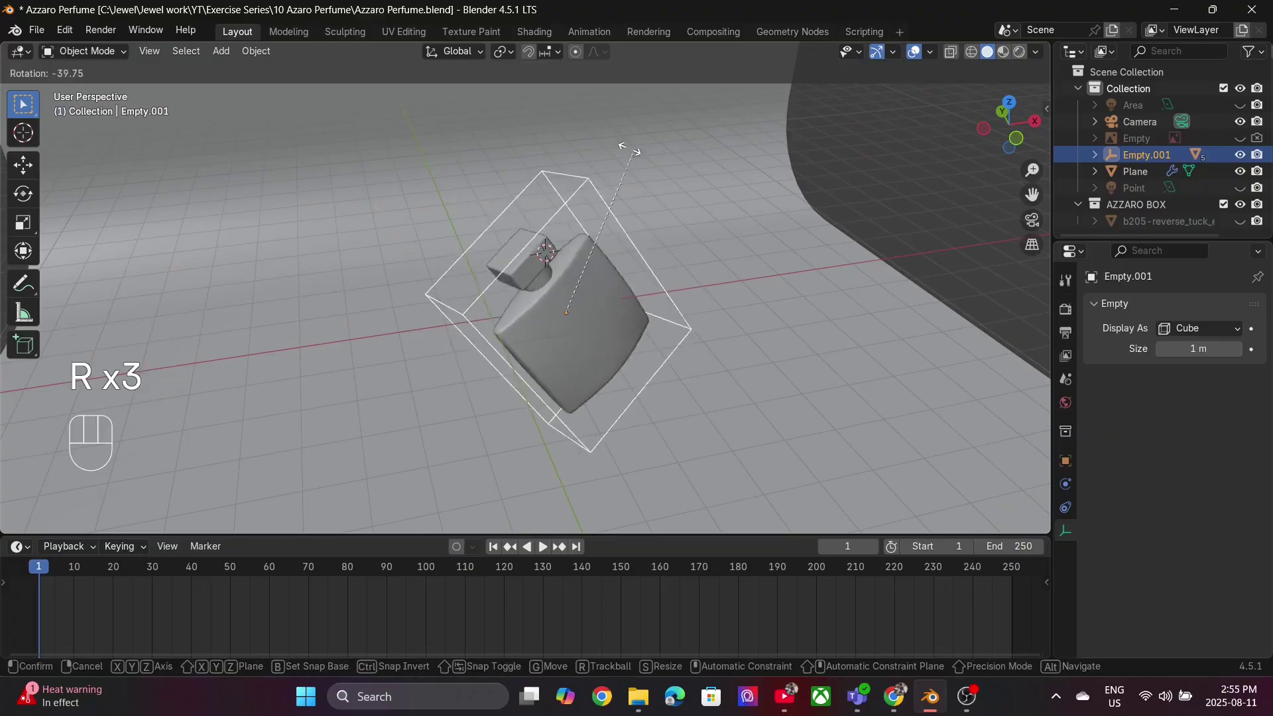
{"action": "key", "text": "Escape"}
{"action": "key", "text": "r"}
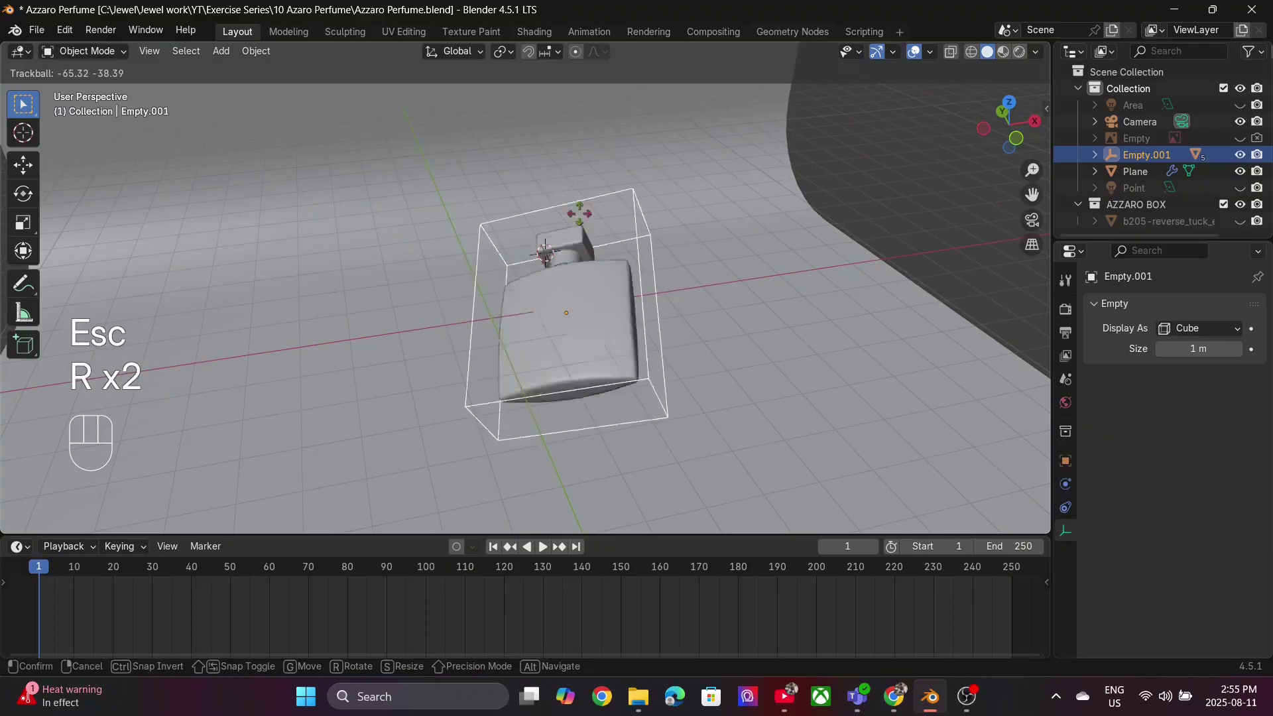
Step: Keyframe Empty.001's location, rotation and scale at frame 1 and jump to frame 50
{"action": "key", "text": "Escape"}
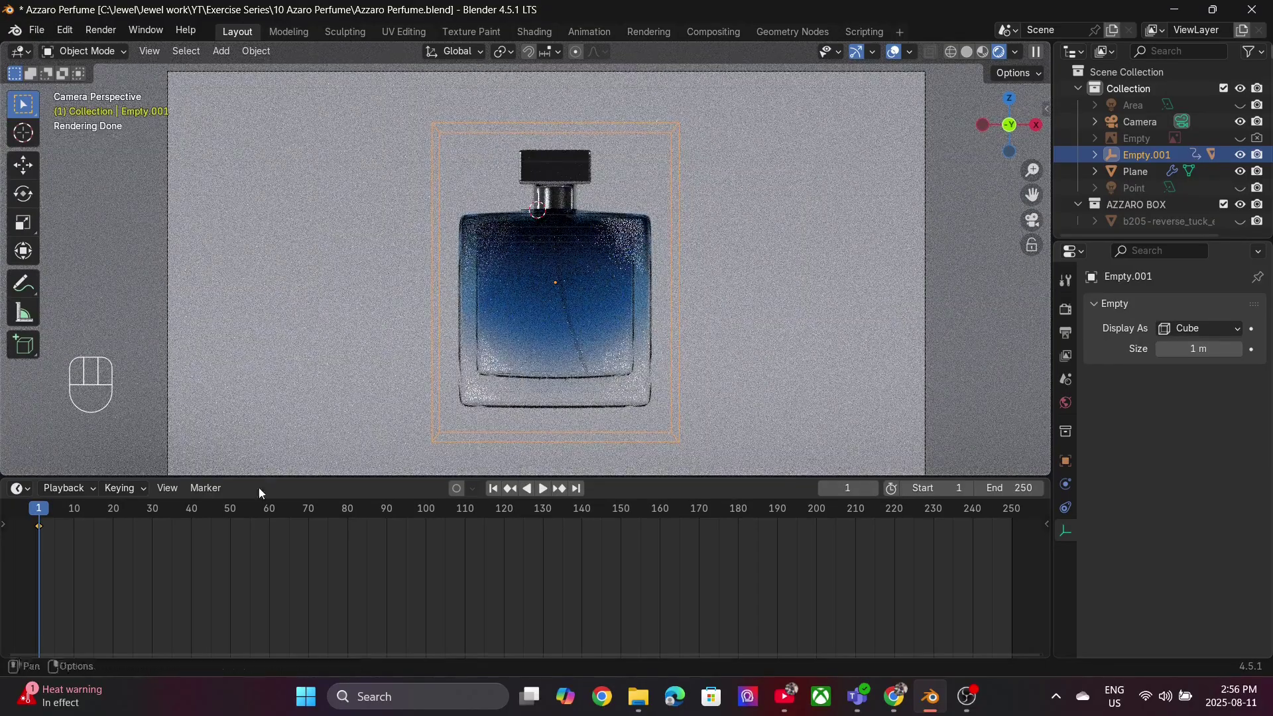
{"action": "left_click", "coordinate": [234, 517]}
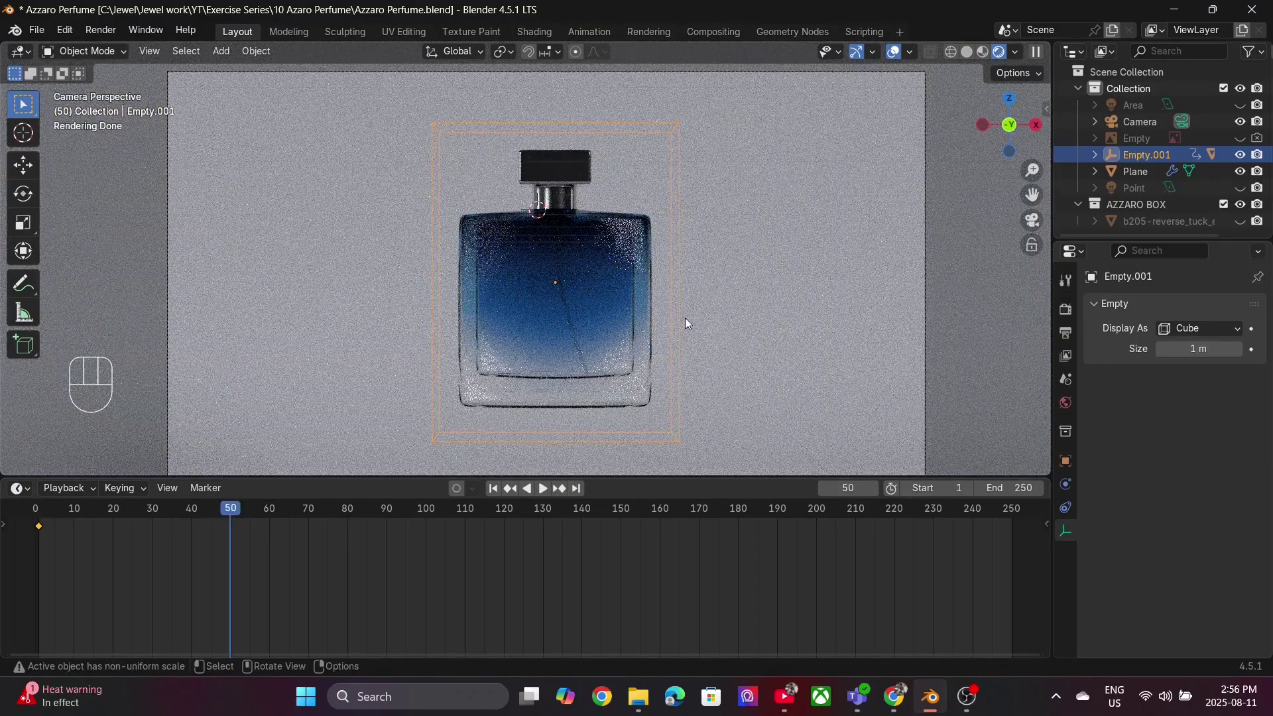